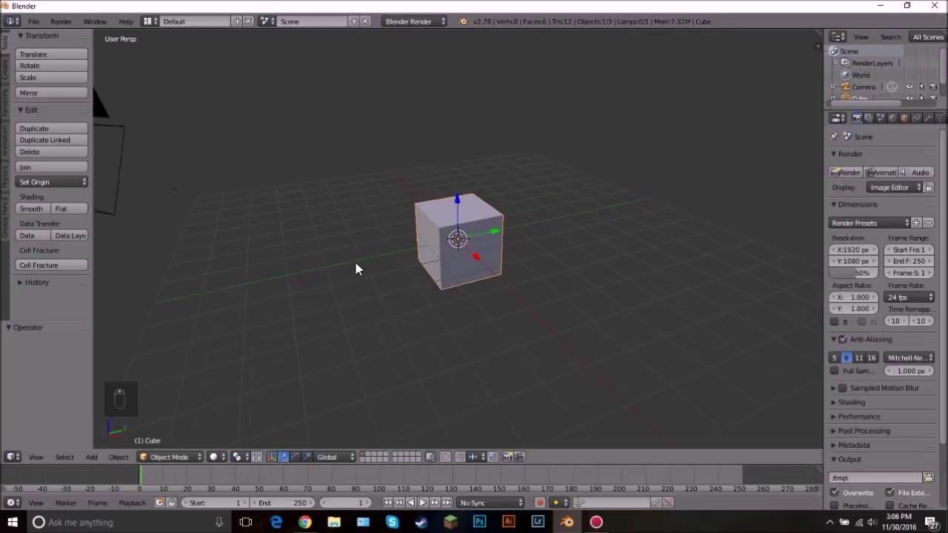
Orbit the viewport around the default cube to get it in view for deletion
drag(423, 256, 501, 254)
key(t)
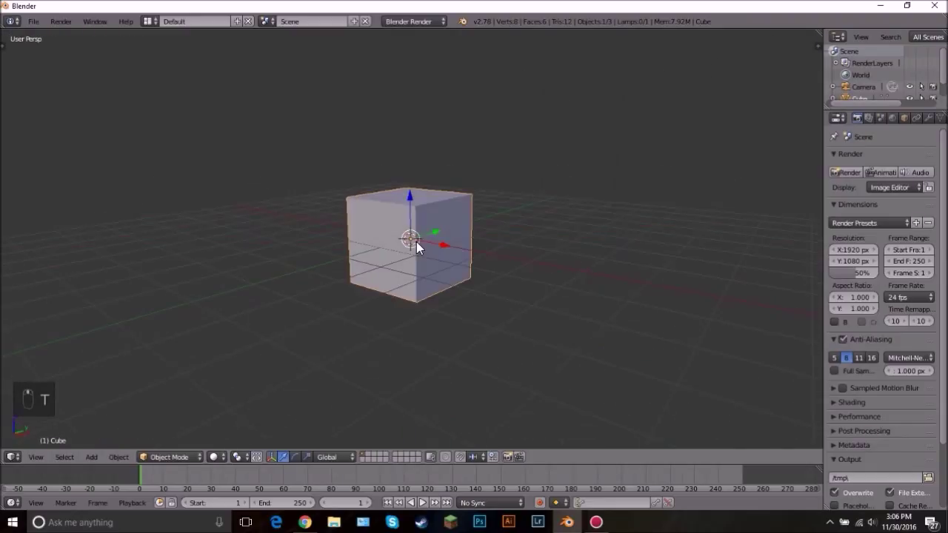
drag(424, 247, 432, 241)
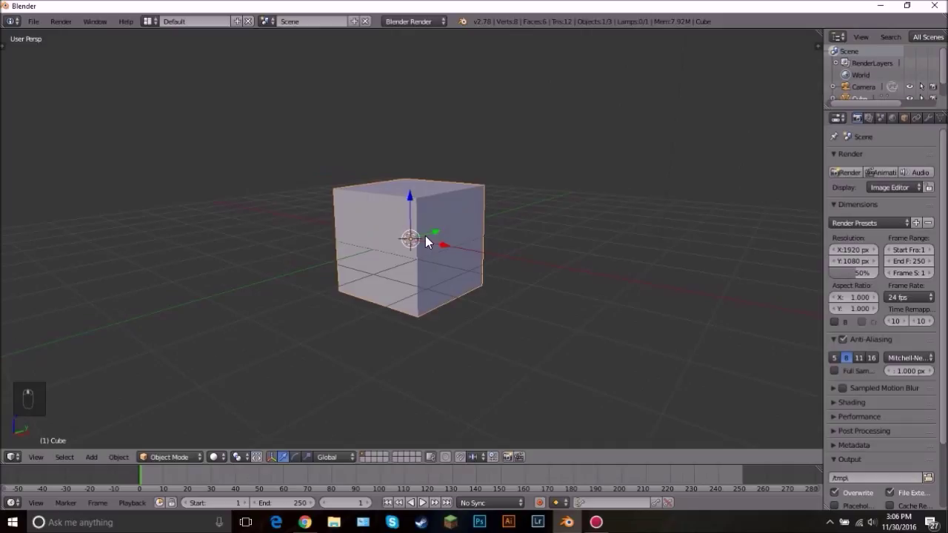
Delete the default cube and load the light bulb photo as a background image
key(x)
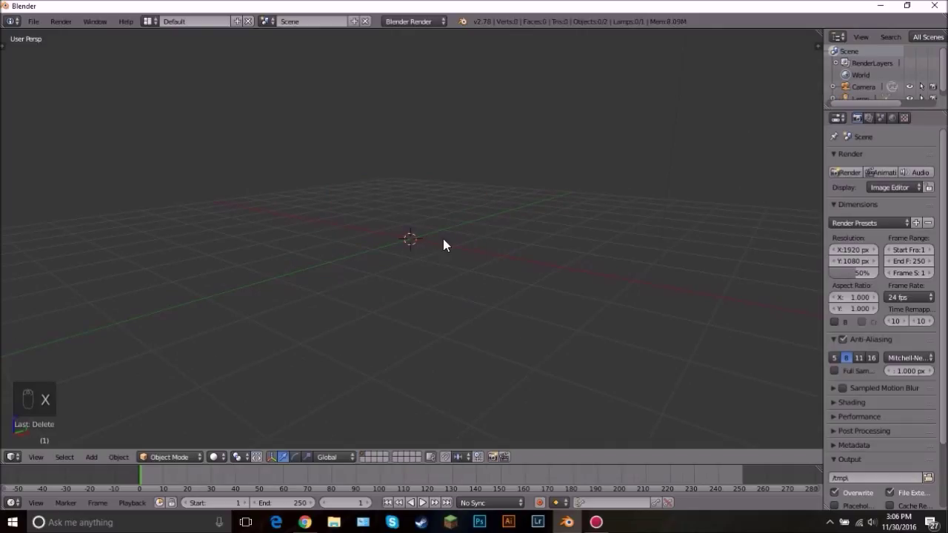
key(n)
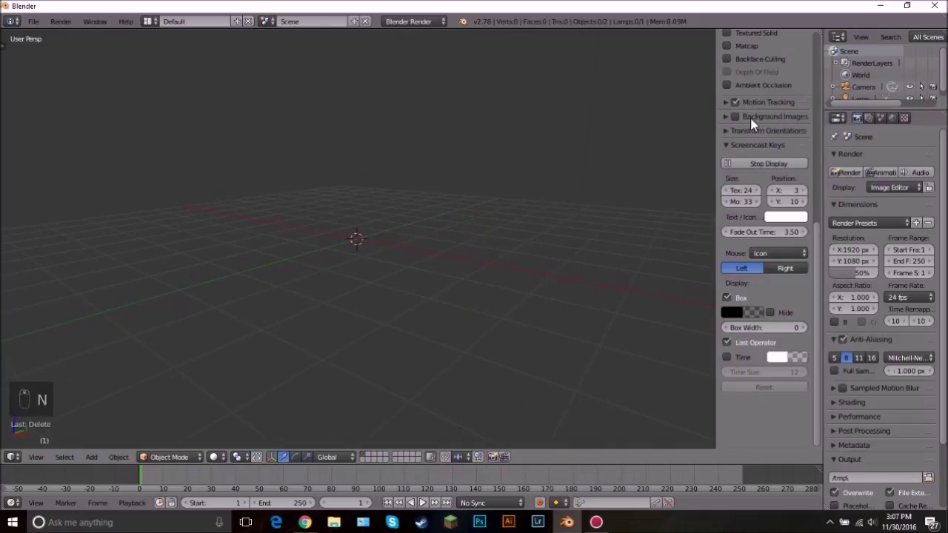
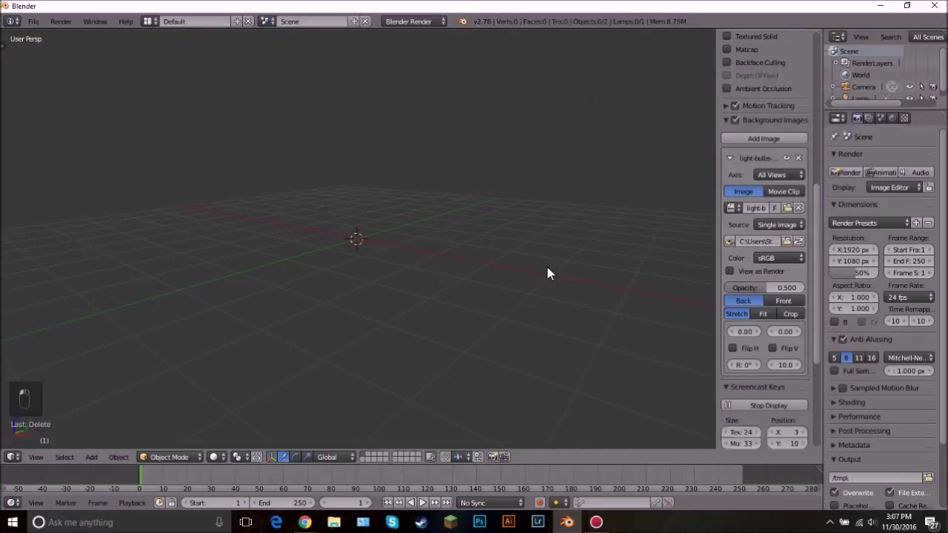
drag(776, 342, 380, 295)
Switch to front orthographic view and set the reference image size to 5
key(KP_1)
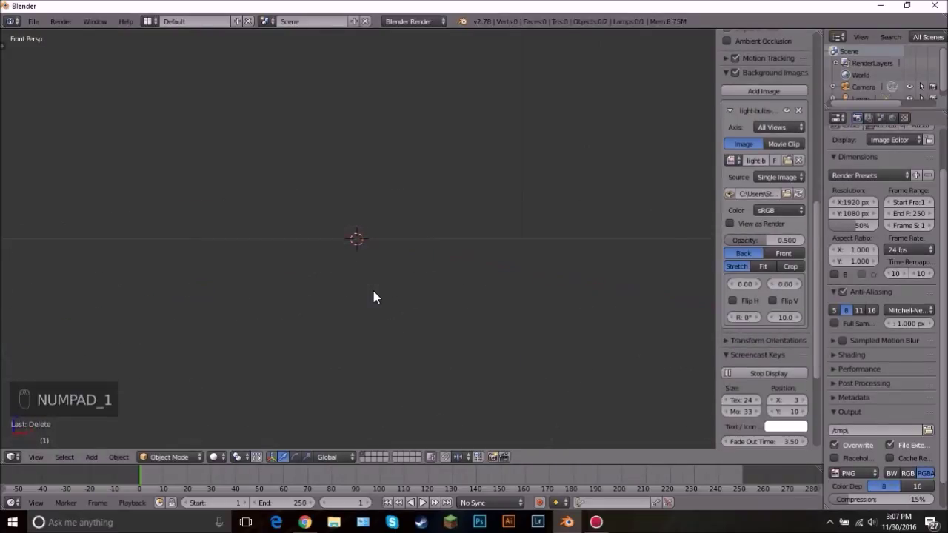
key(KP_5)
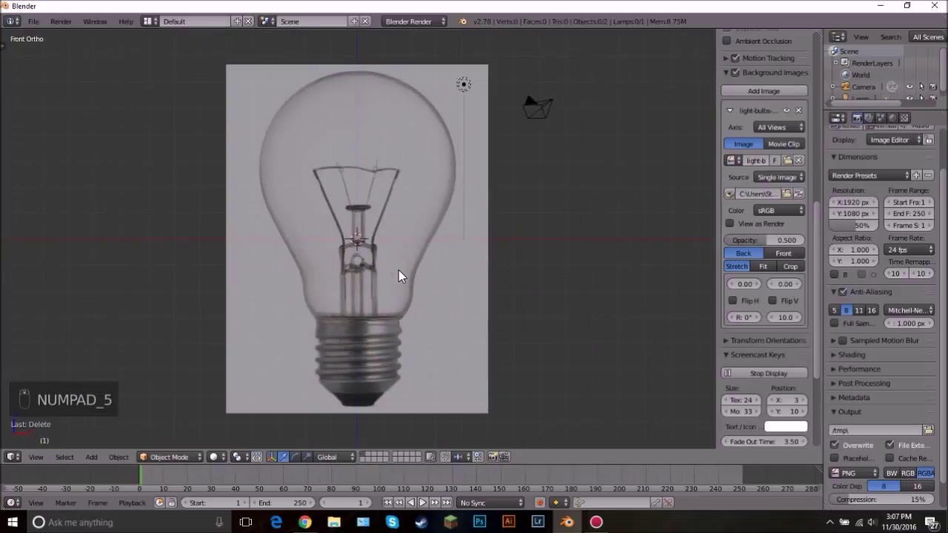
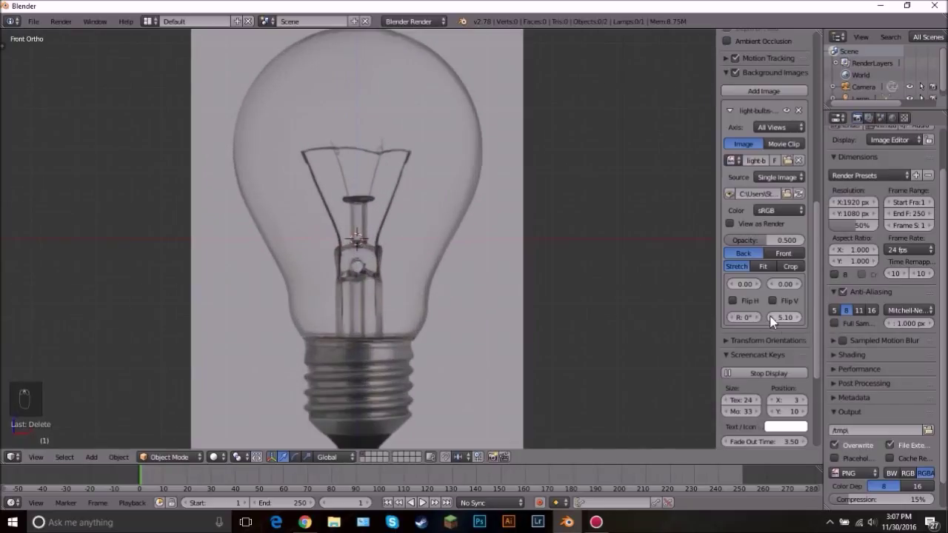
key(KP_5)
key(Return)
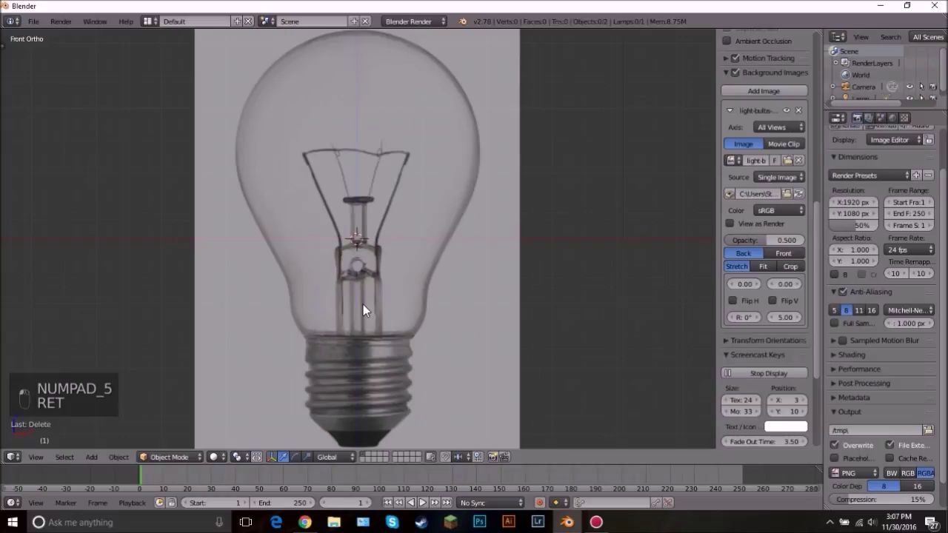
Add a cylinder, roughly place it over the bulb's screw base and show it as wireframe
key(shift+a)
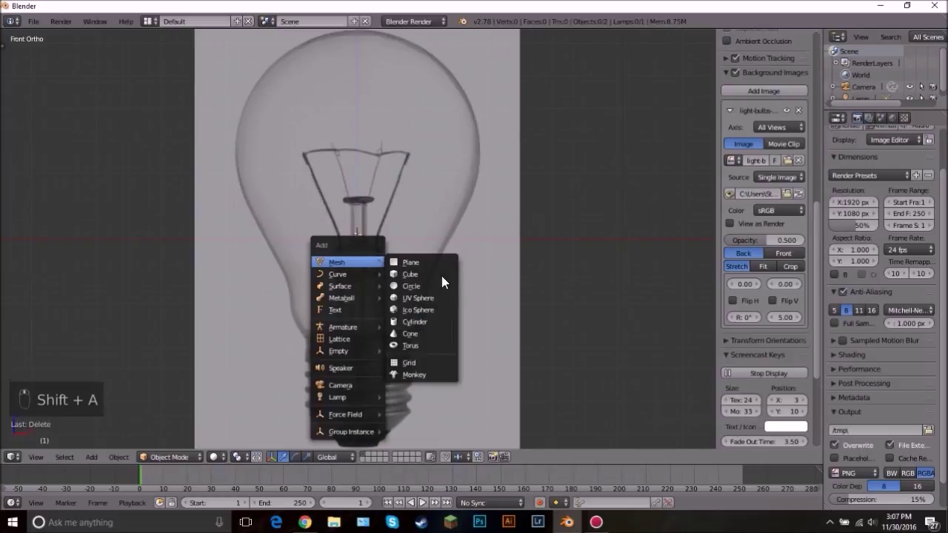
middle_click(359, 220)
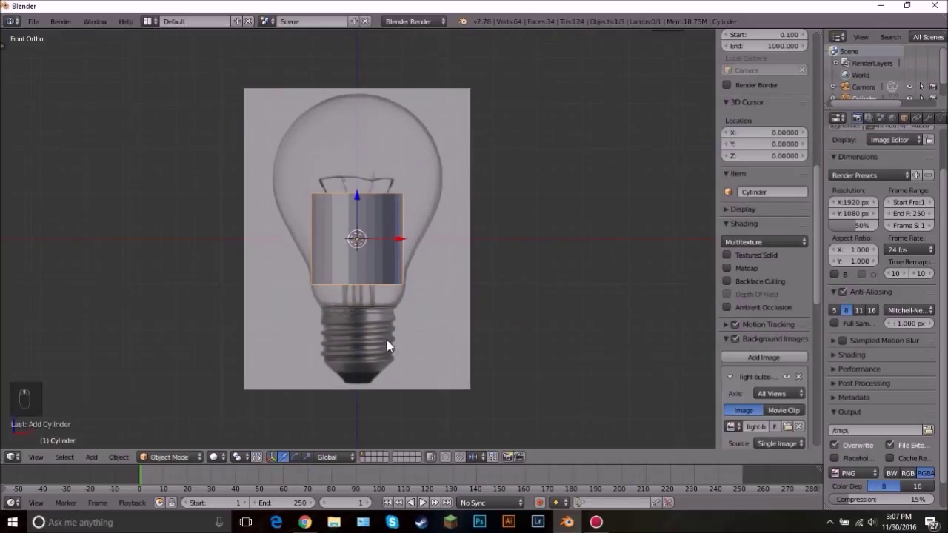
key(s)
key(g)
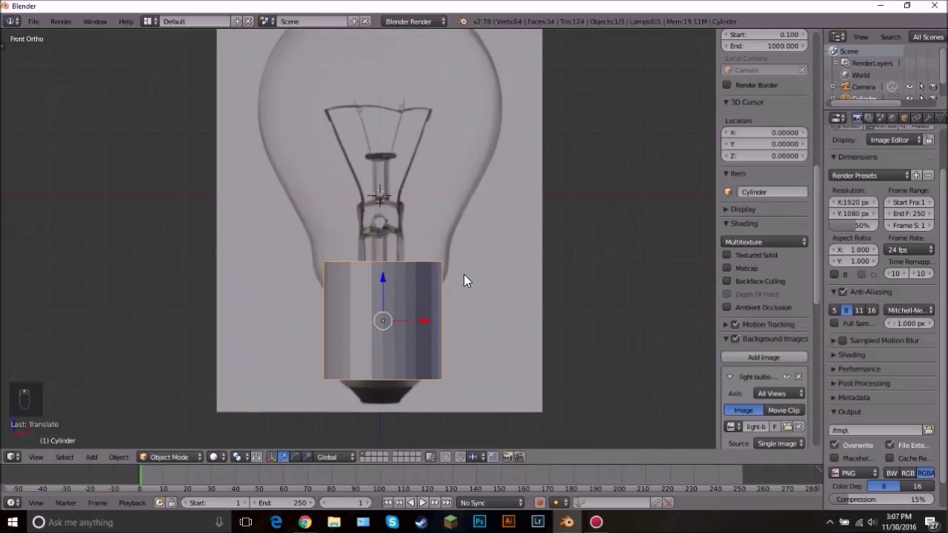
key(s)
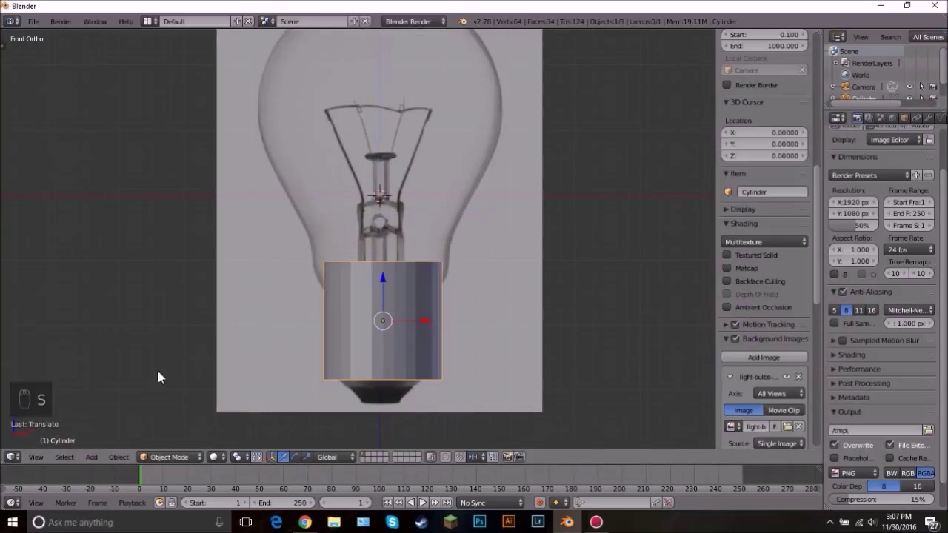
key(z)
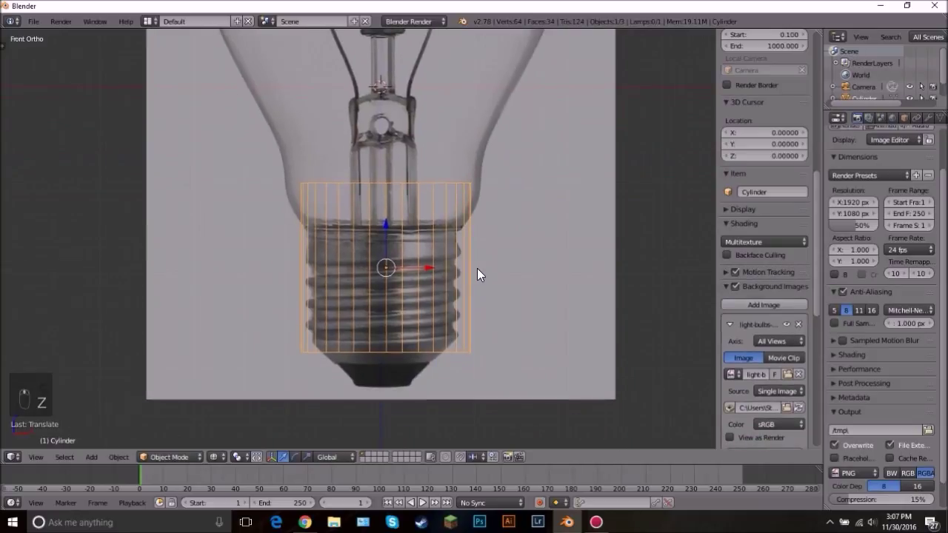
Refine the cylinder's scale and position to match the screw base's width in the photo
key(s)
key(g)
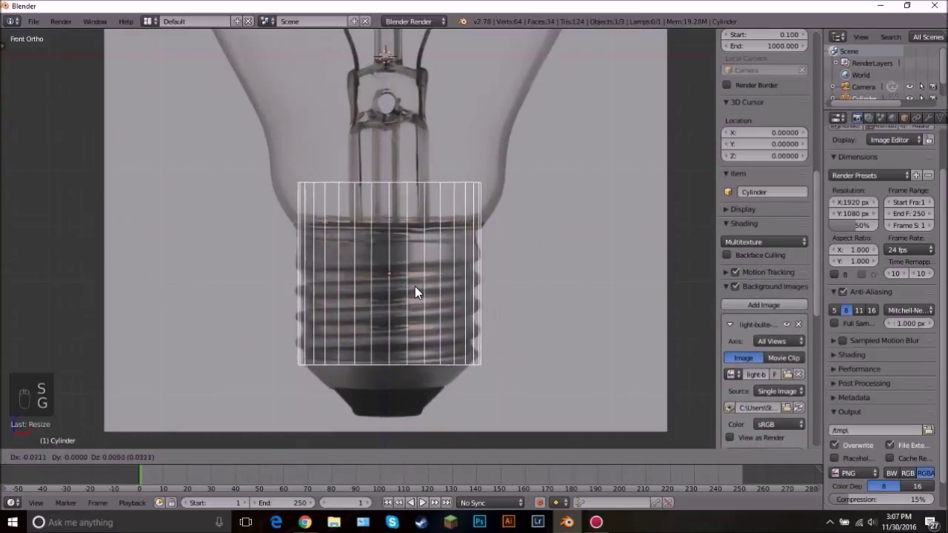
key(s)
key(g)
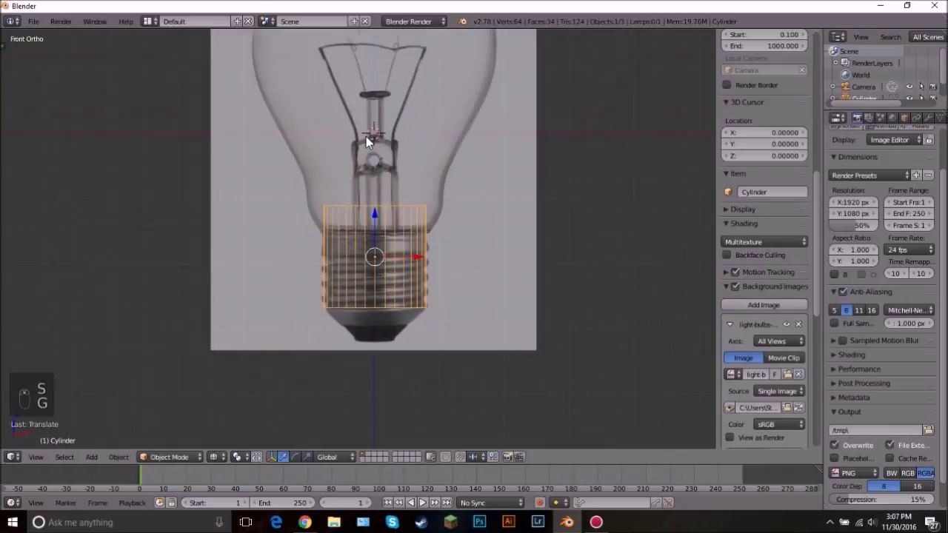
key(Tab)
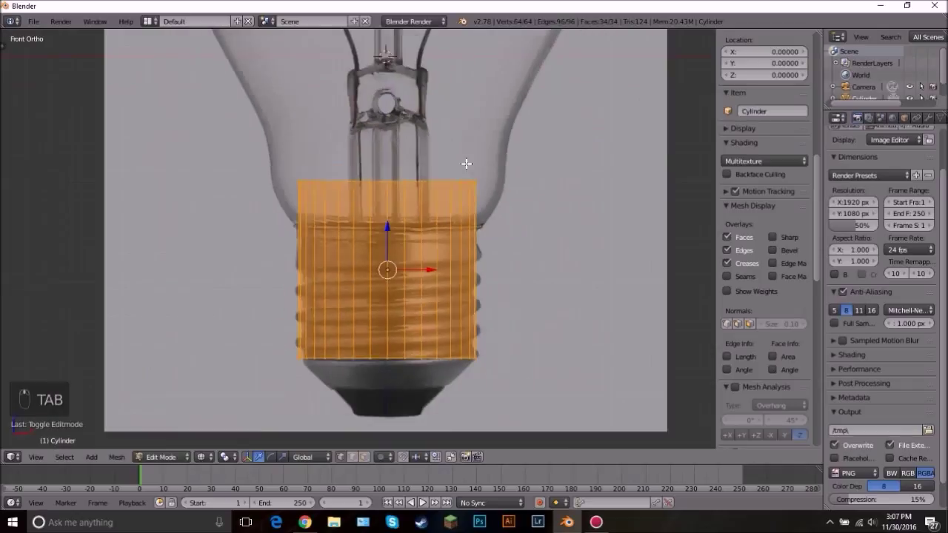
key(Tab)
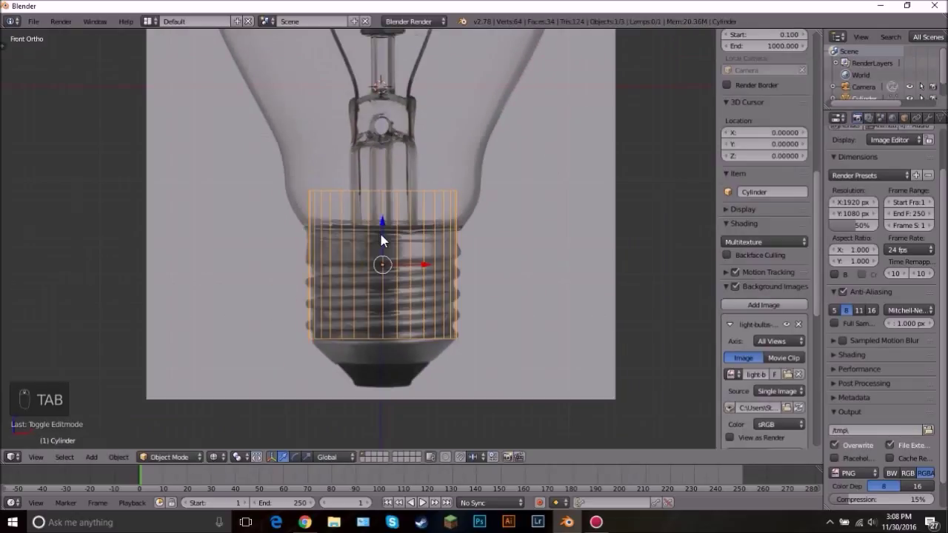
Extrude and scale the cylinder's top ring upward in stages along the glass bulb outline to its tip
key(Tab)
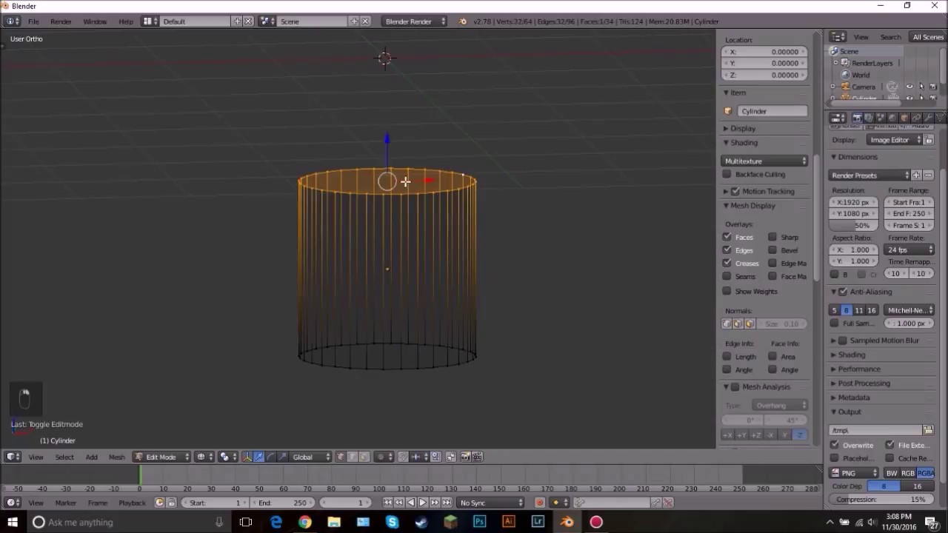
key(KP_1)
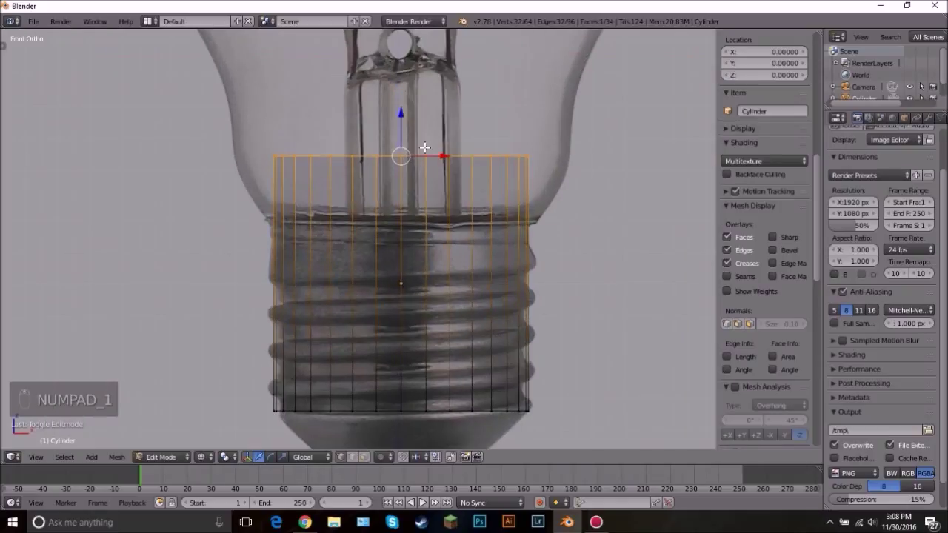
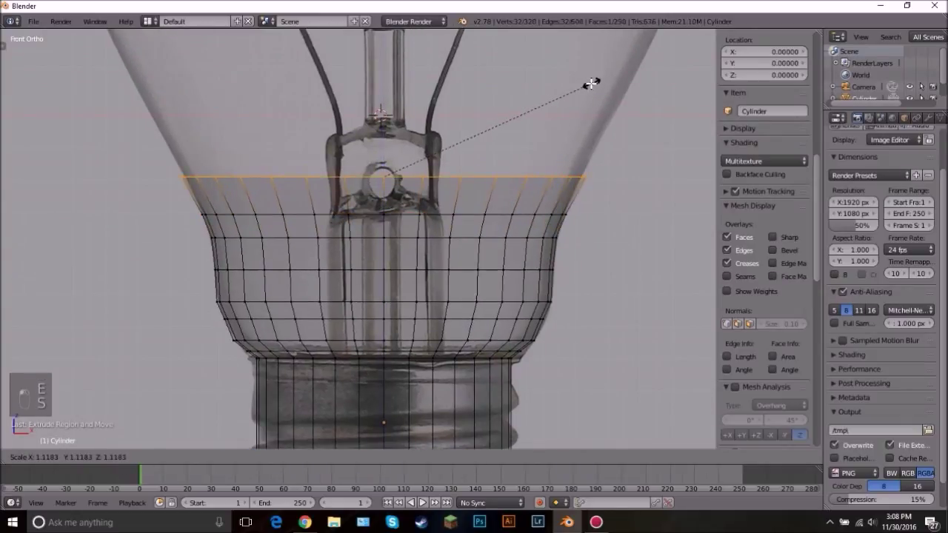
key(e)
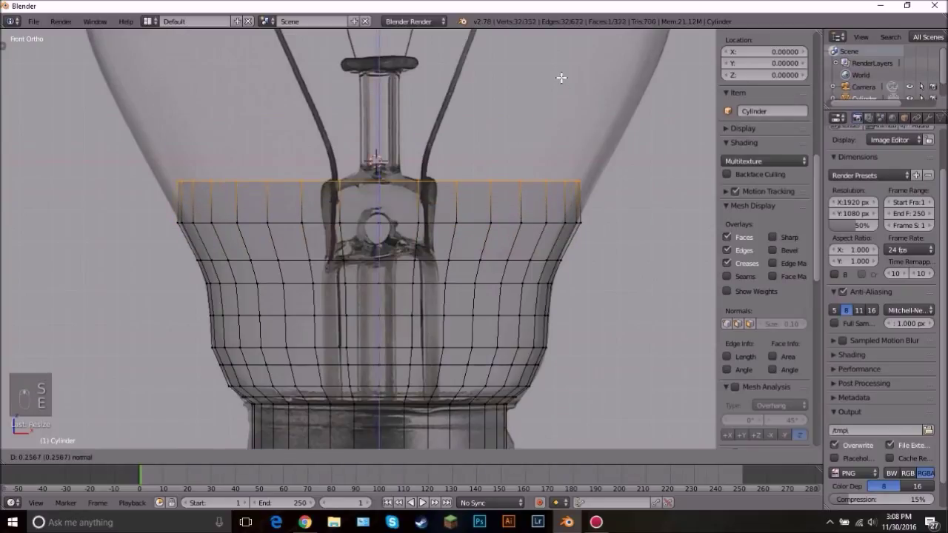
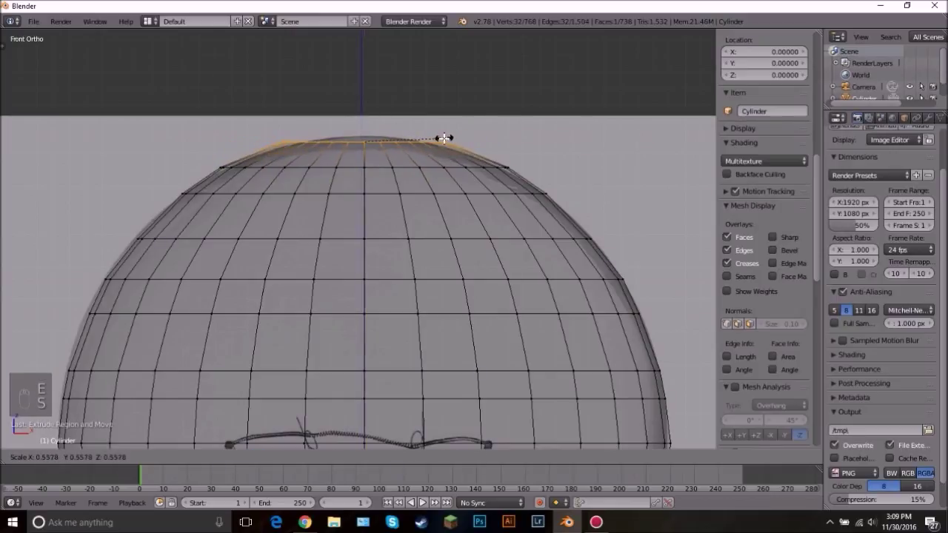
key(e)
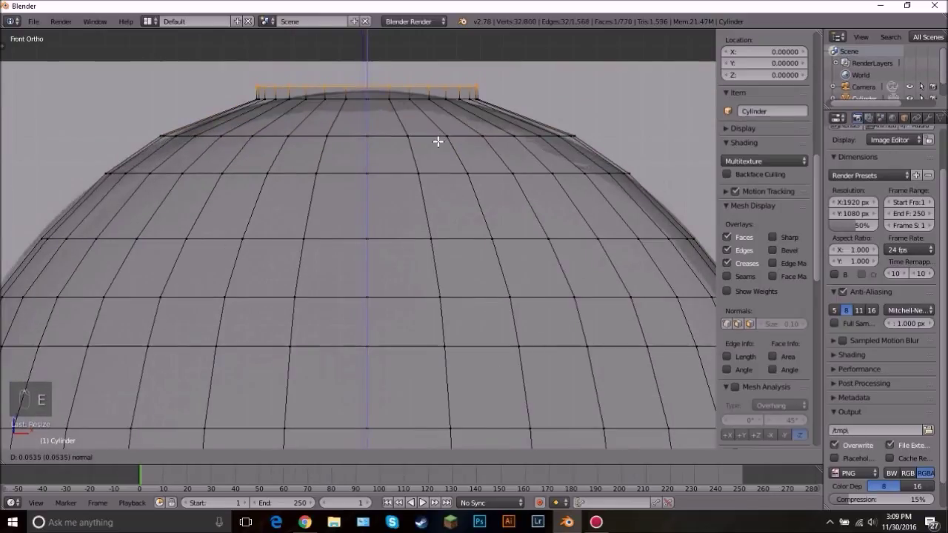
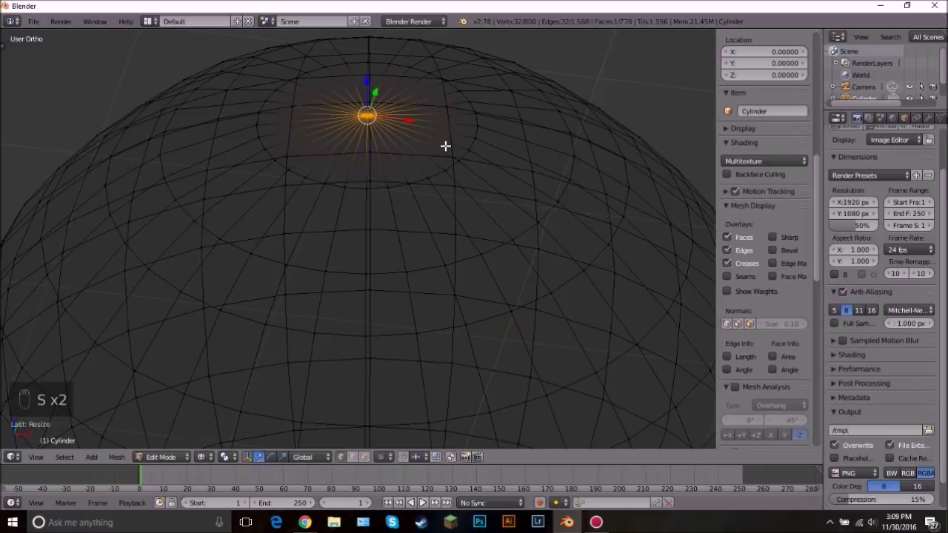
Merge the bulb tip's ring into one point with Remove Doubles and inspect it from several angles
key(w)
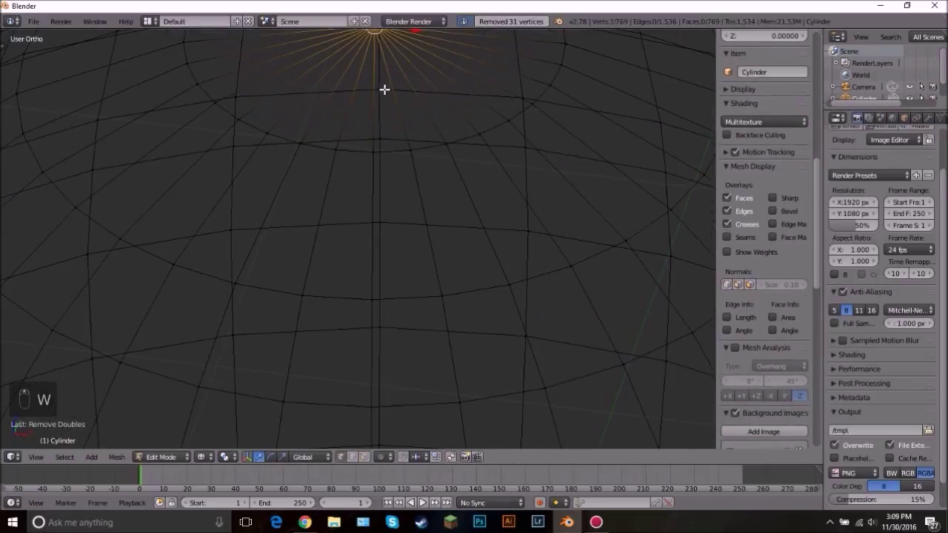
click(390, 91)
key(z)
key(g)
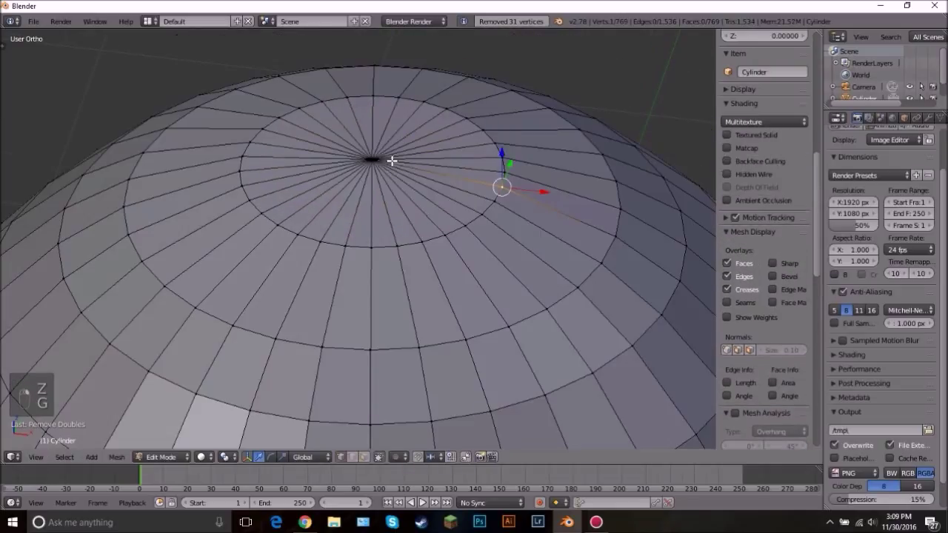
key(g)
key(KP_1)
key(g)
key(z)
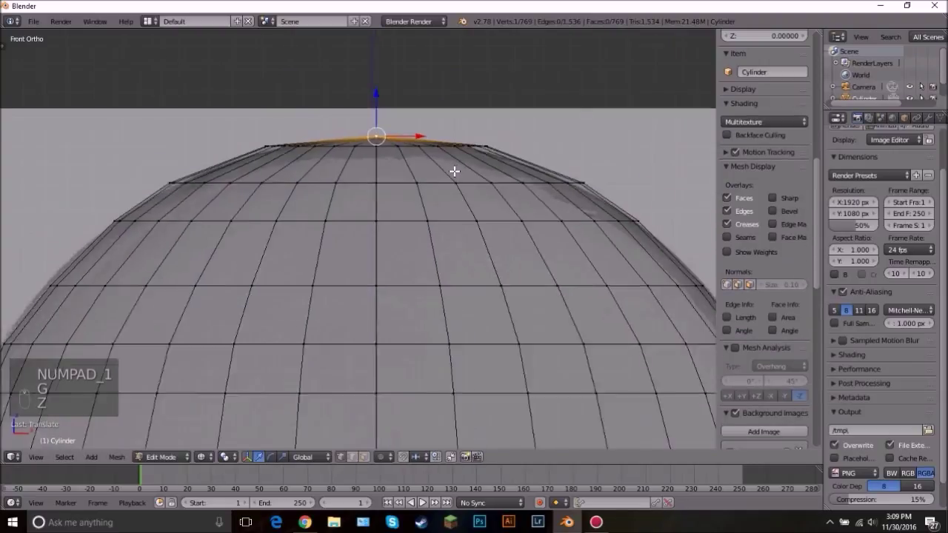
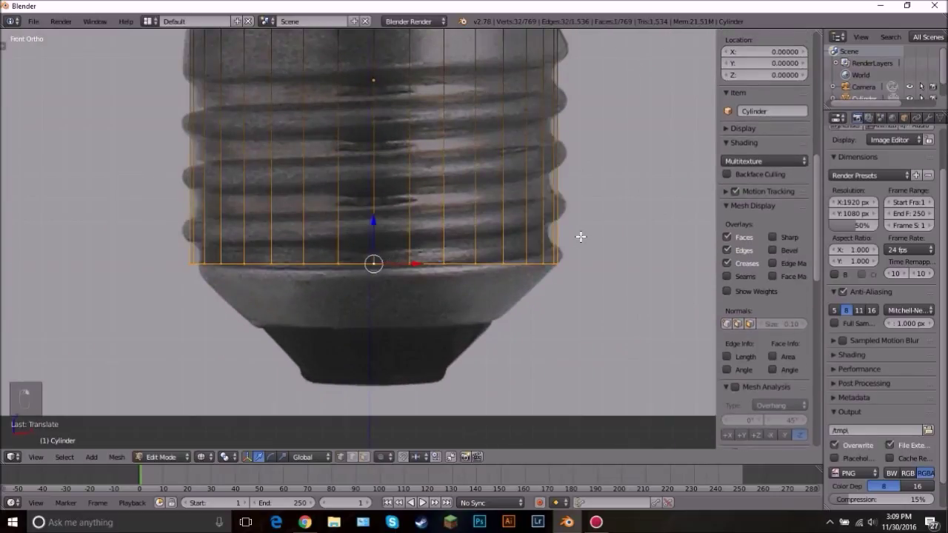
Extrude the bottom ring down and narrow it into the tapered screw contact tip, then view it solid
key(e)
key(s)
key(e)
key(s)
key(e)
key(Tab)
key(z)
middle_click(560, 229)
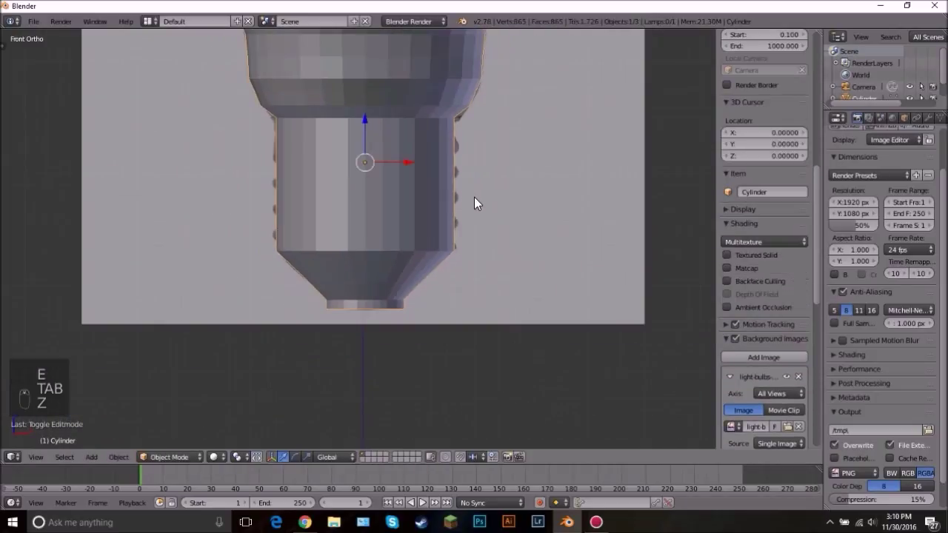
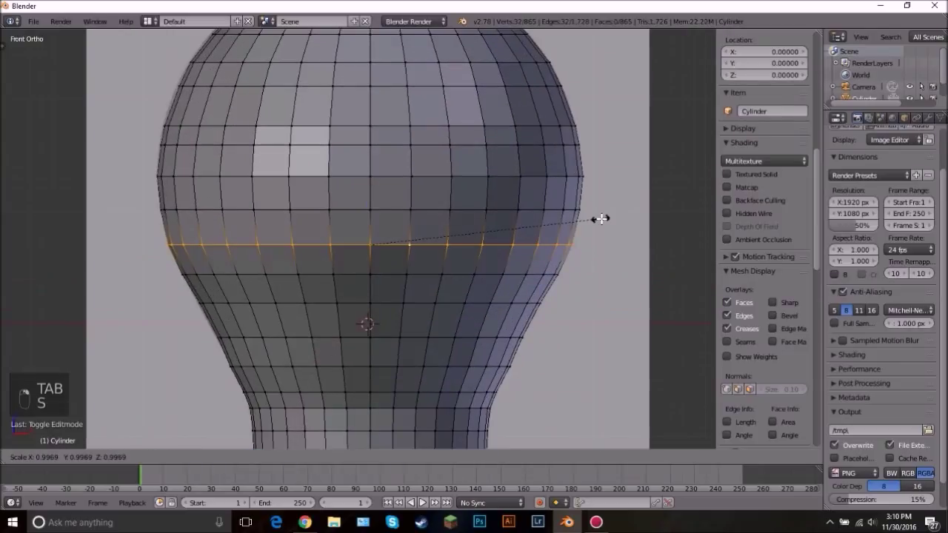
Leave mesh editing on the finished bulb shape and hide the sidebar to free space
key(Tab)
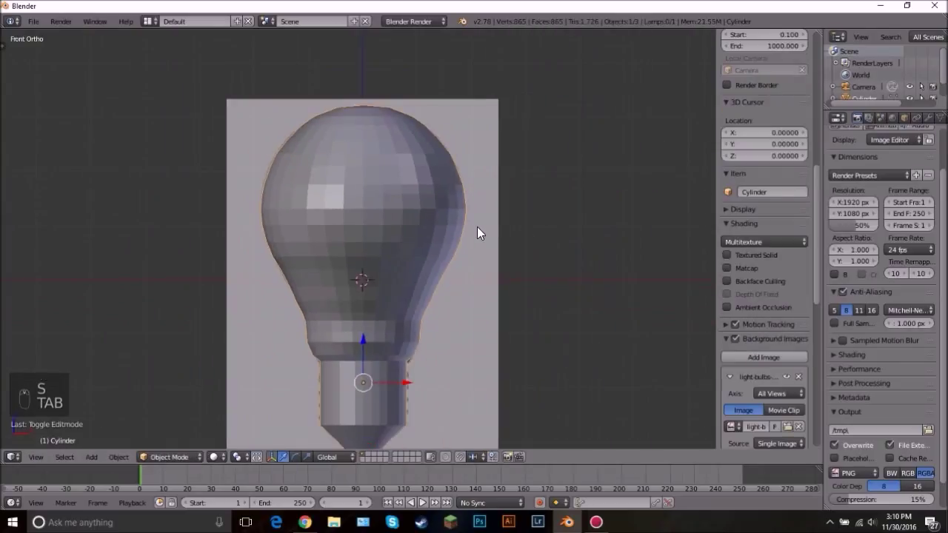
key(n)
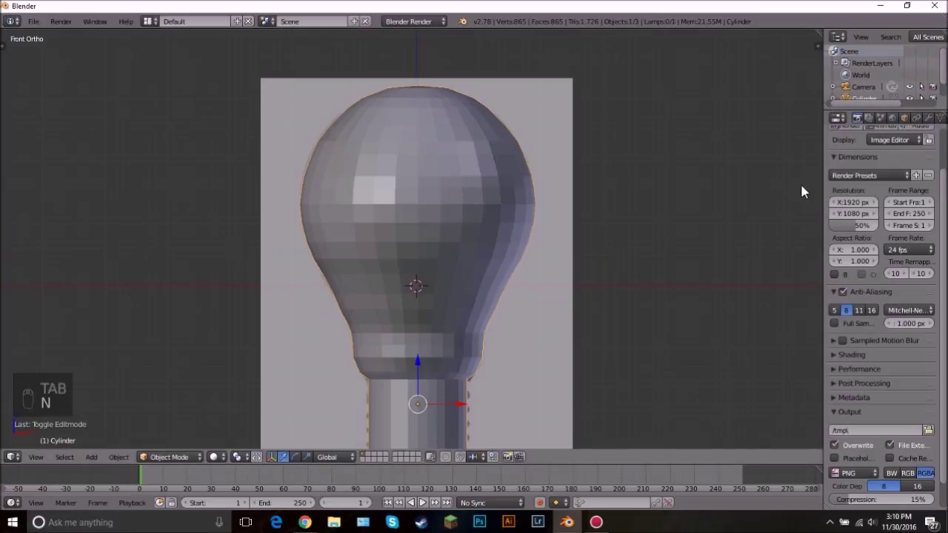
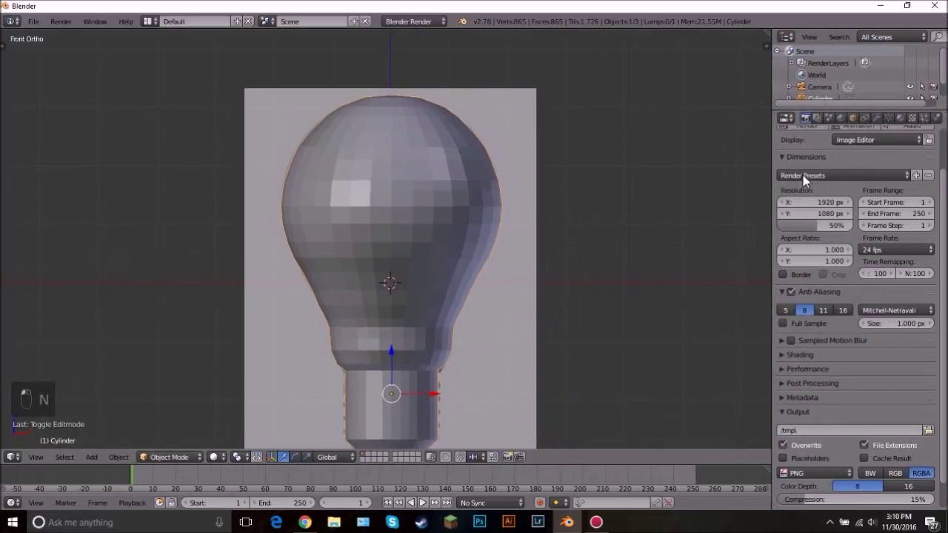
Add a Wireframe modifier with thickness about 0.034 and orbit to inspect the wire cage
drag(886, 120, 726, 387)
drag(511, 294, 459, 270)
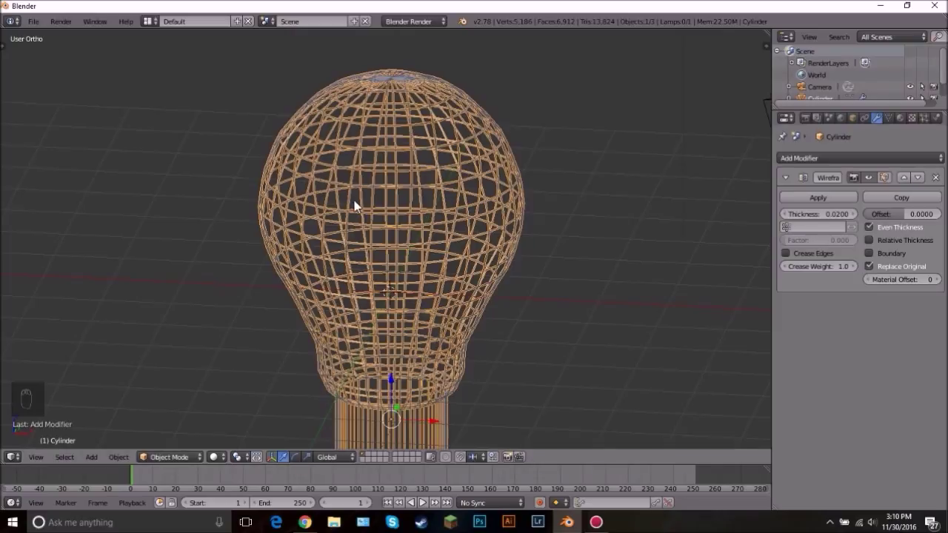
drag(890, 266, 250, 232)
drag(250, 231, 937, 293)
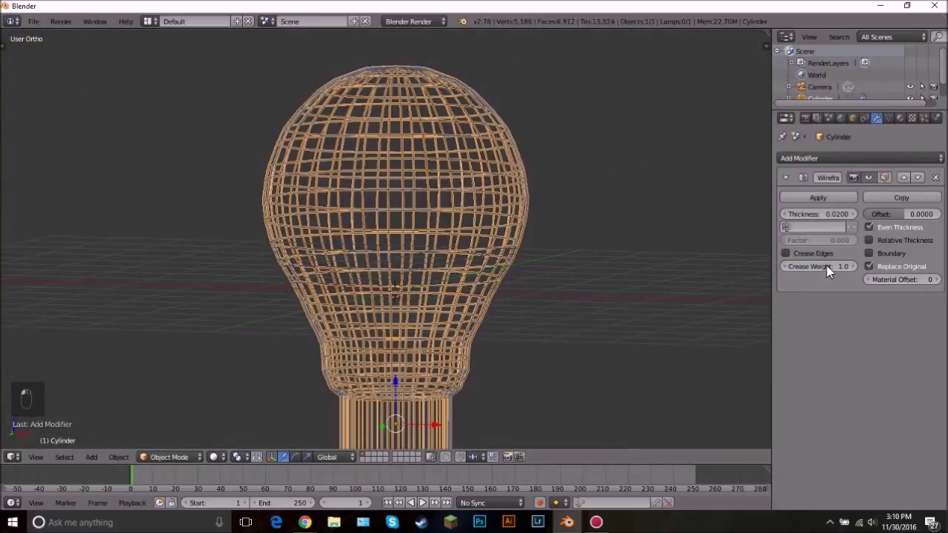
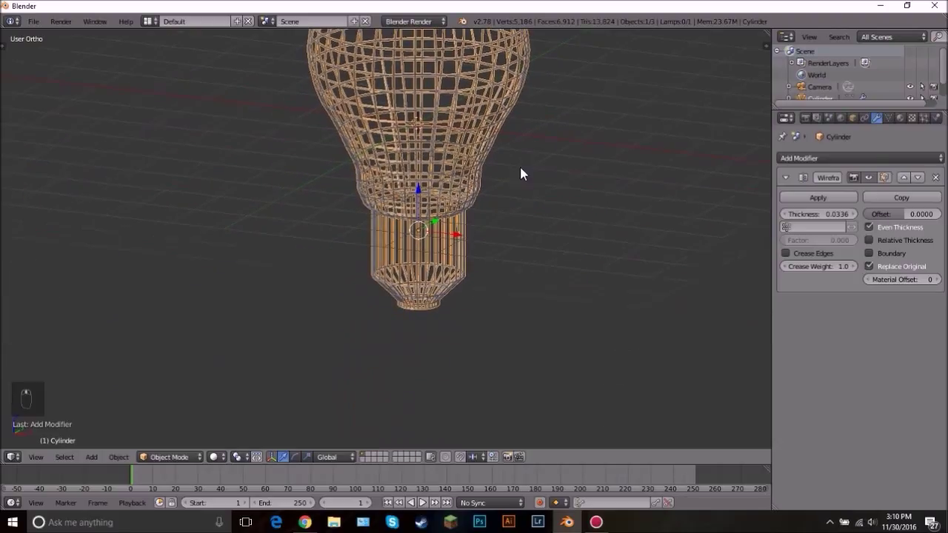
Reopen mesh editing zoomed in on the bulb's screw base
key(Tab)
key(ctrl+r)
key(Tab)
key(Tab)
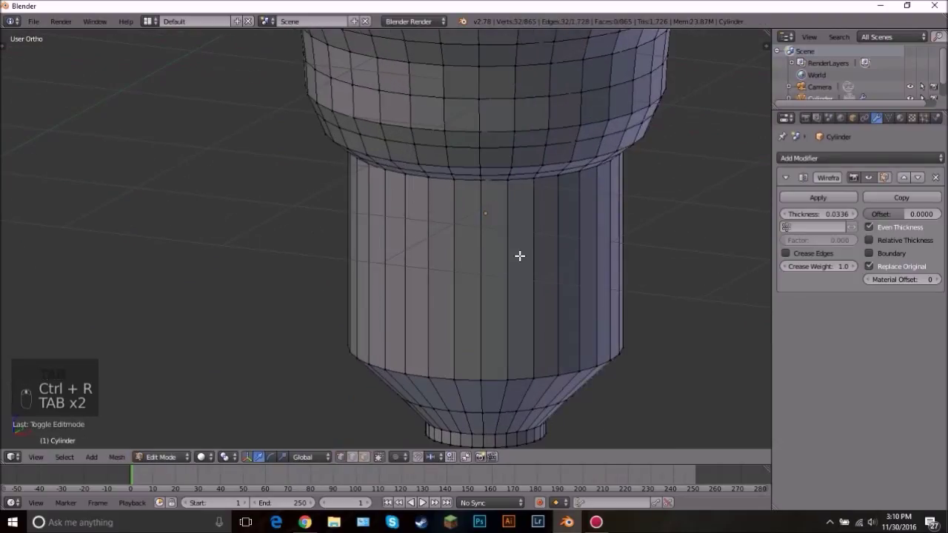
Insert loop cuts around the screw base for denser wire bars, then view the whole bulb in object mode
key(ctrl+r)
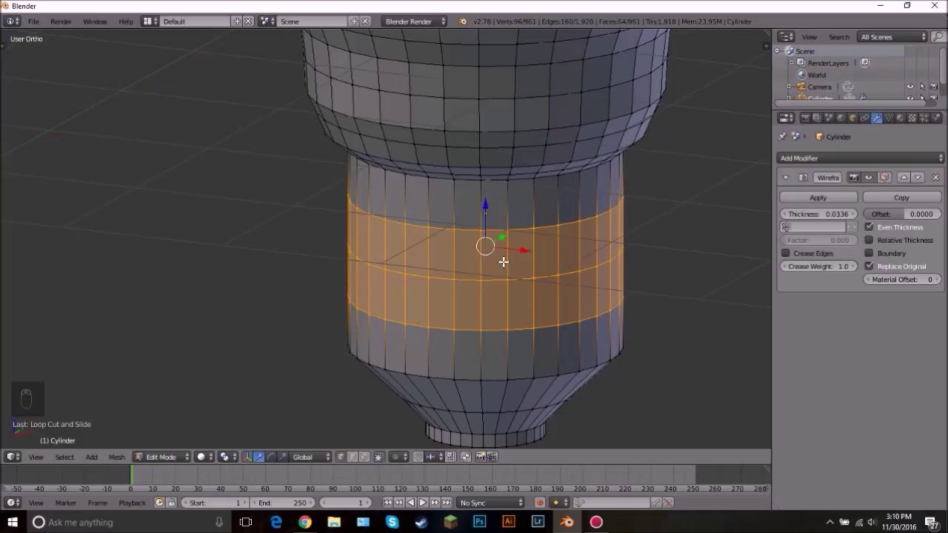
key(Tab)
drag(430, 247, 416, 192)
drag(416, 192, 395, 227)
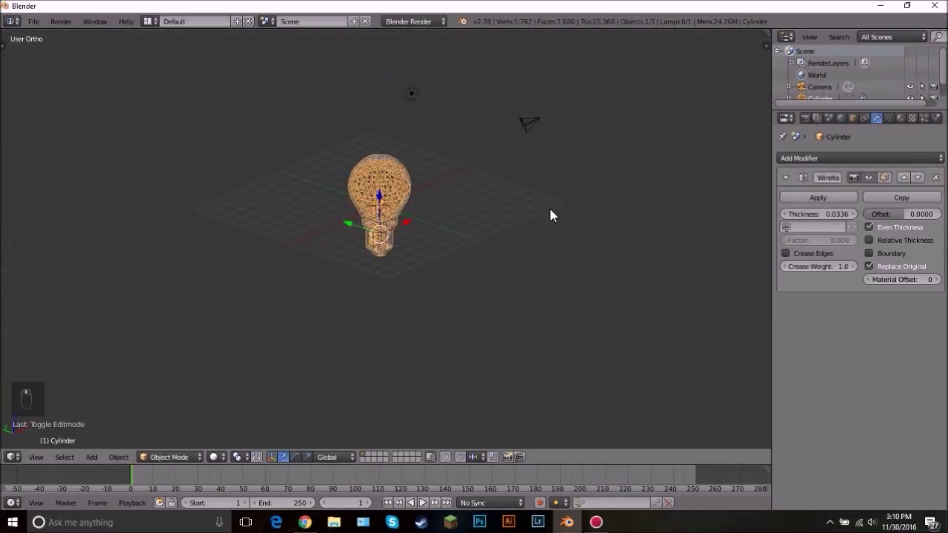
Switch to Cycles and give the bulb a new material mixing Emission and Glossy shaders
drag(401, 32, 410, 27)
drag(411, 27, 772, 124)
drag(901, 120, 857, 268)
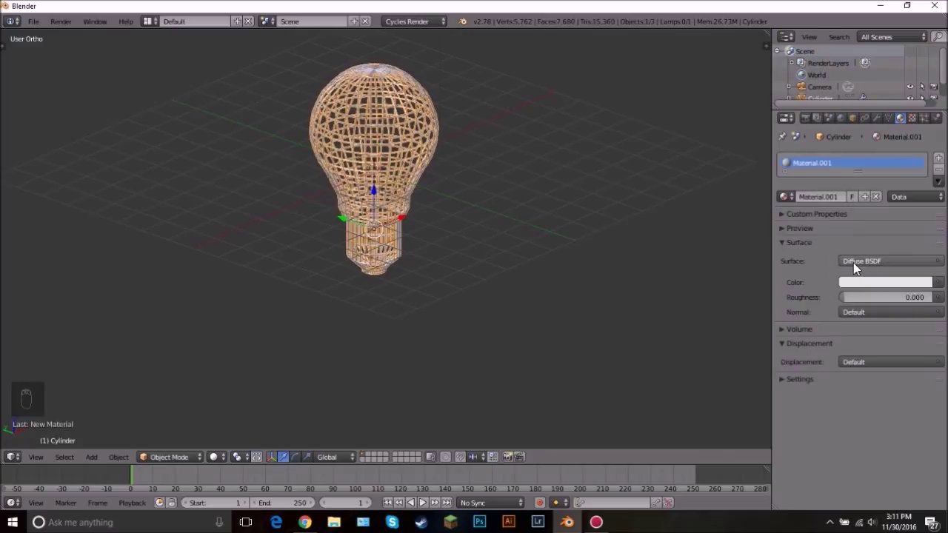
drag(857, 268, 875, 274)
drag(871, 297, 855, 259)
drag(877, 343, 865, 193)
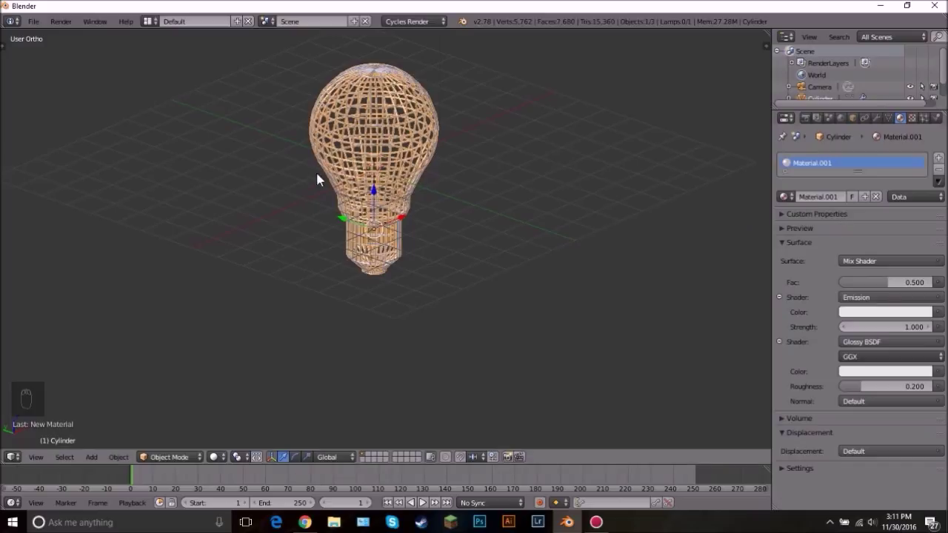
Set the mix factor to 0.2 and give the emission a warm cream colour
drag(919, 286, 869, 287)
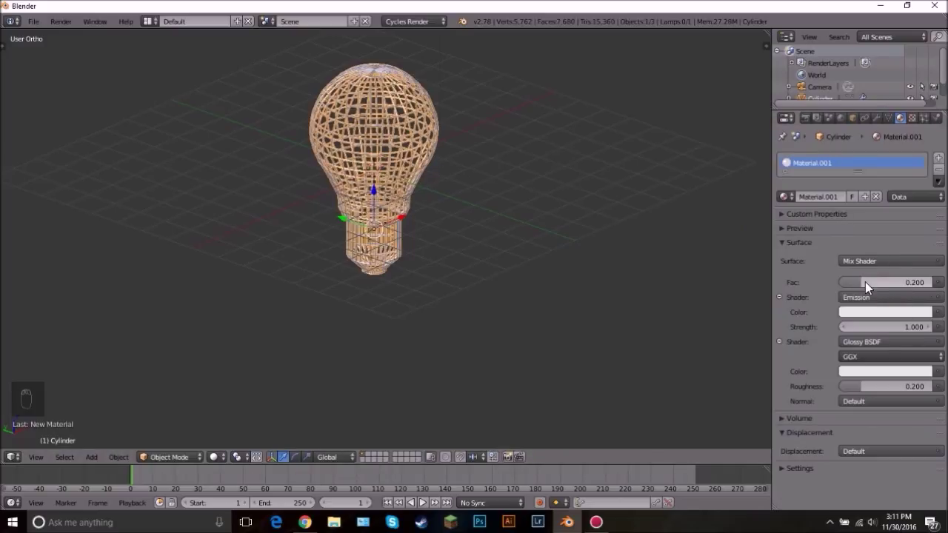
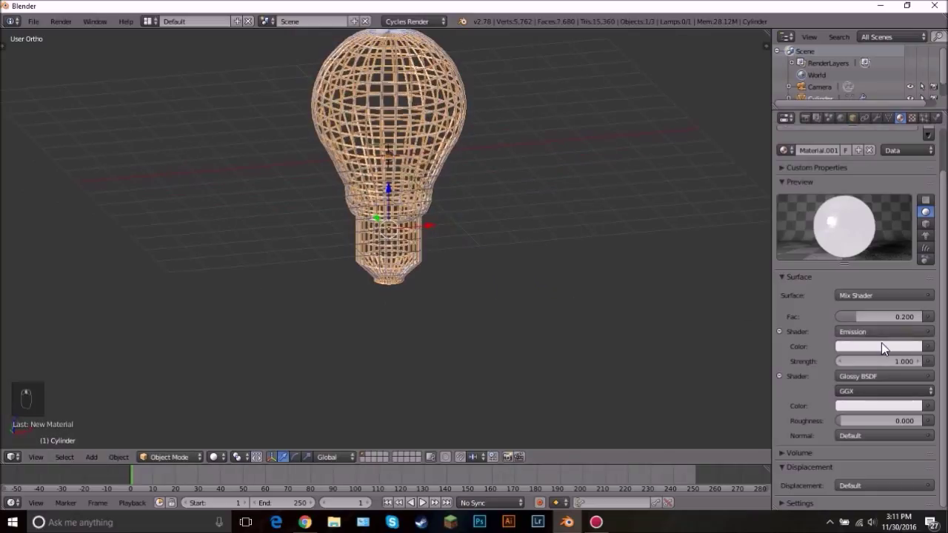
drag(866, 223, 861, 230)
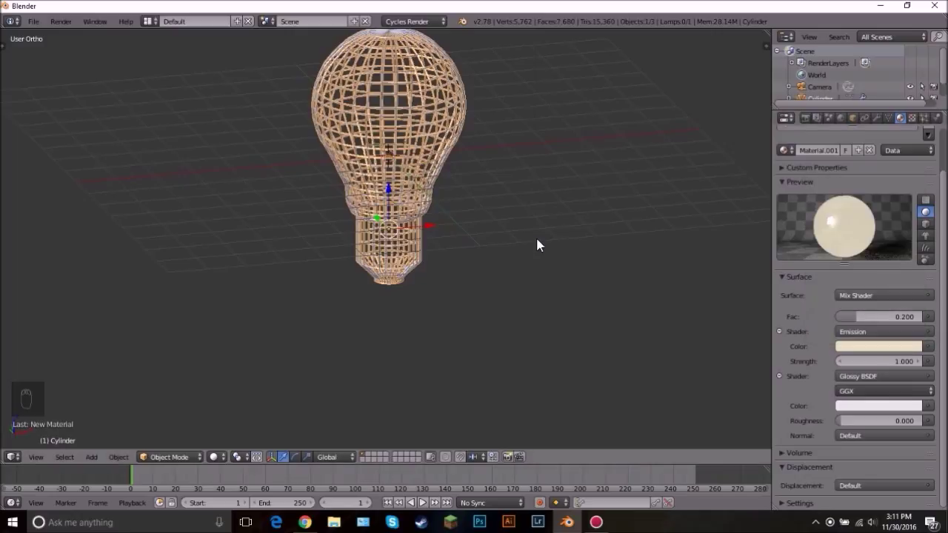
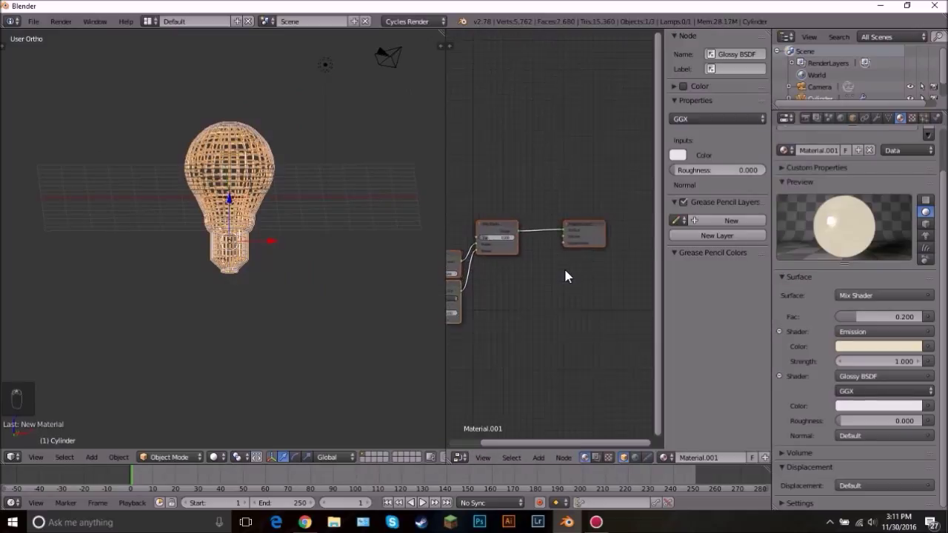
Split off a Node Editor area and frame the bulb's material nodes in it
key(n)
key(a)
key(b)
drag(624, 363, 601, 302)
key(g)
key(a)
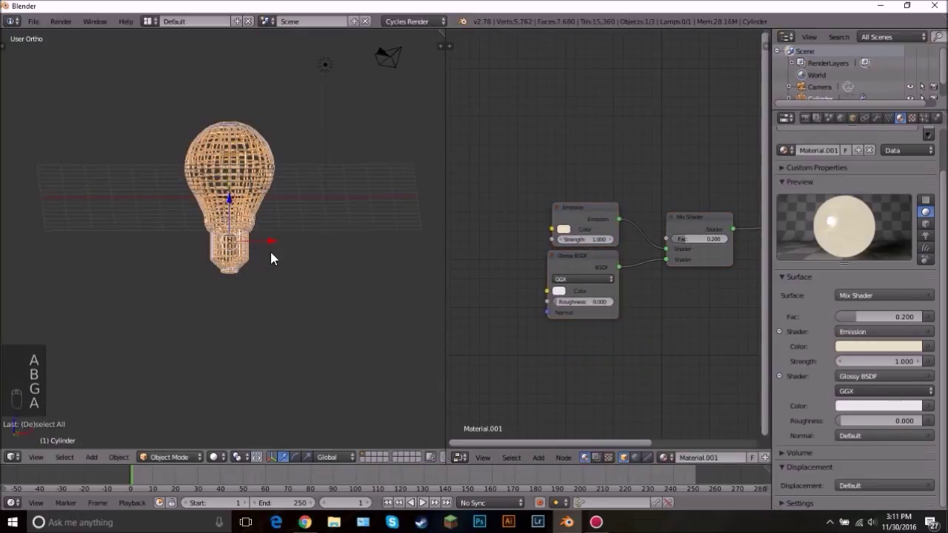
Add a flat plane mesh and look at it with the bulb from the front view
key(shift+a)
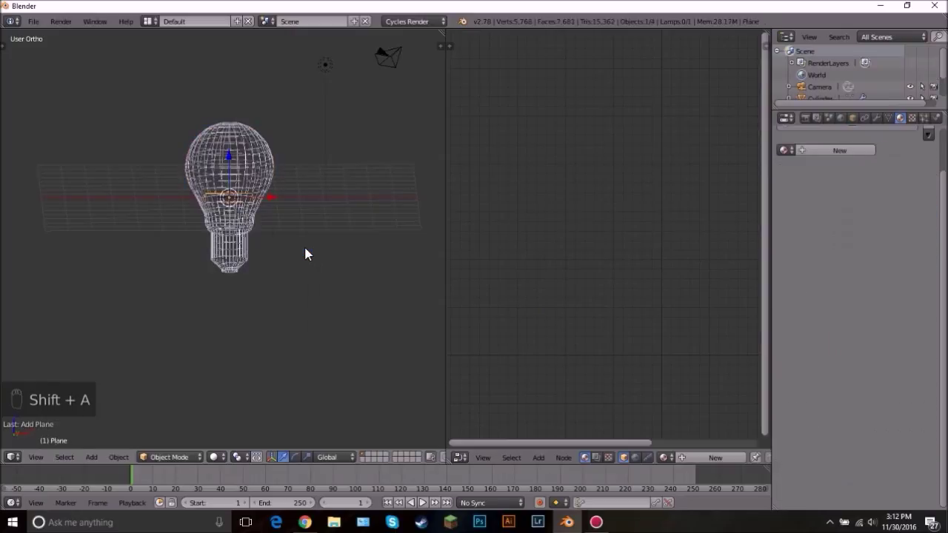
key(x)
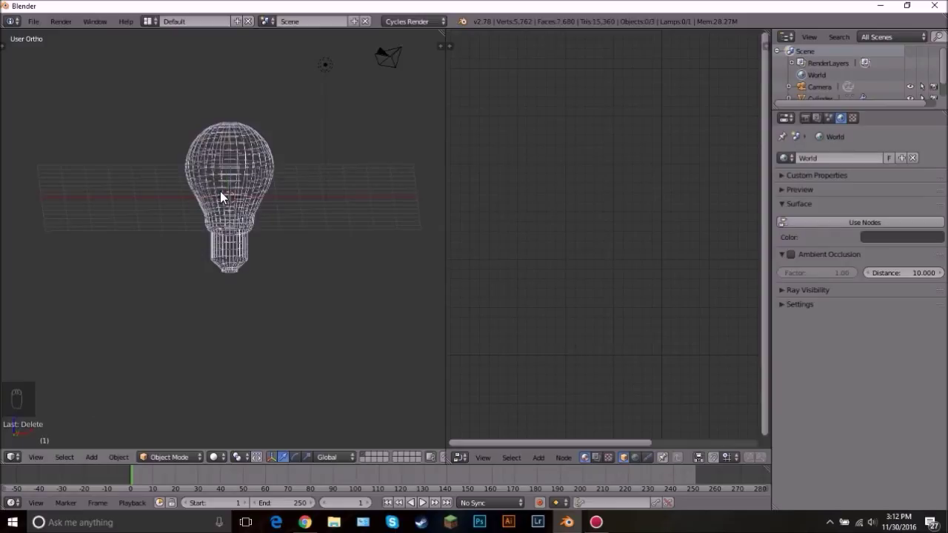
key(shift+a)
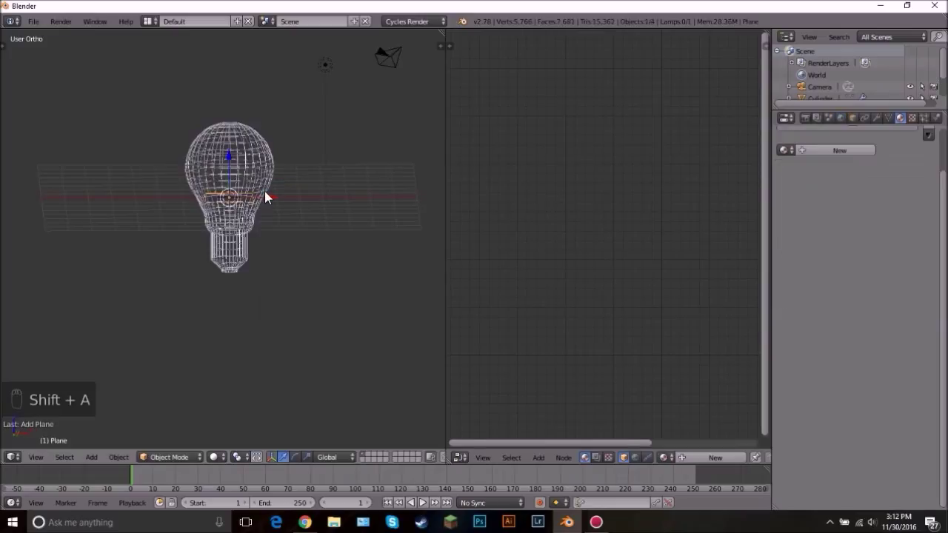
drag(268, 174, 268, 174)
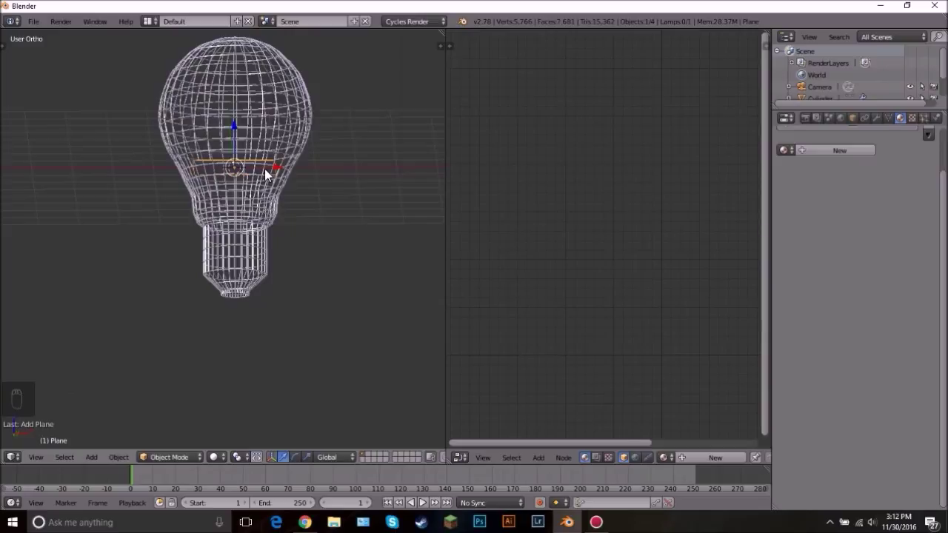
key(KP_1)
Hide the reference image and lower the plane to sit level with the bulb's base
key(n)
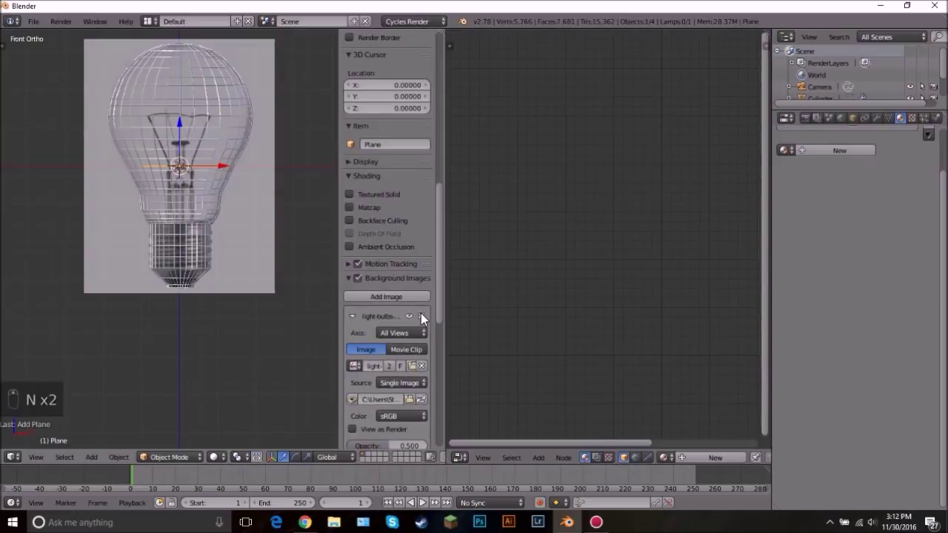
drag(424, 318, 240, 107)
key(n)
key(g)
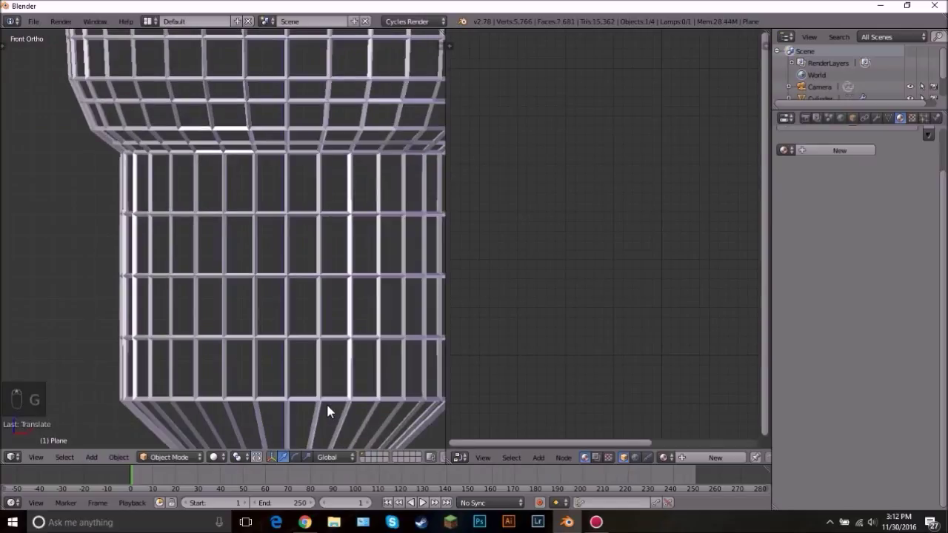
drag(337, 393, 320, 316)
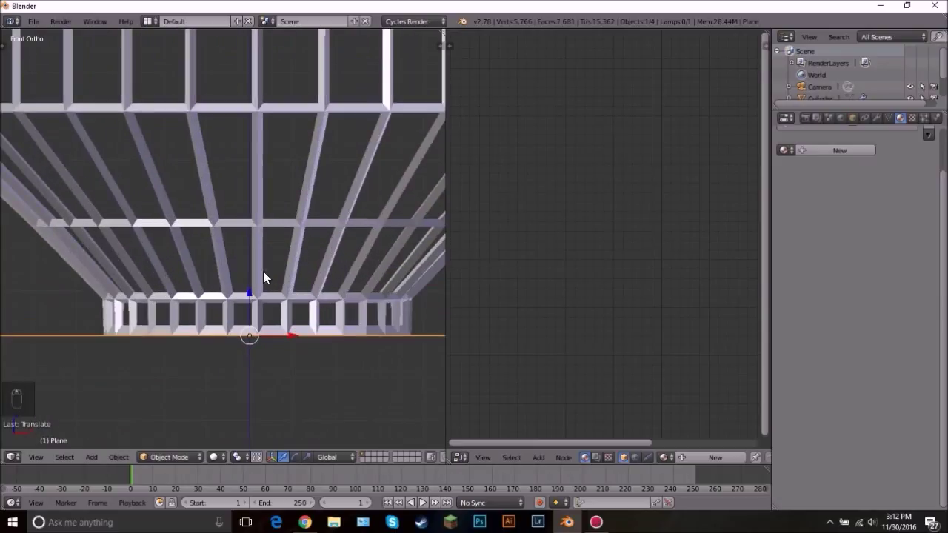
drag(253, 295, 254, 296)
click(254, 296)
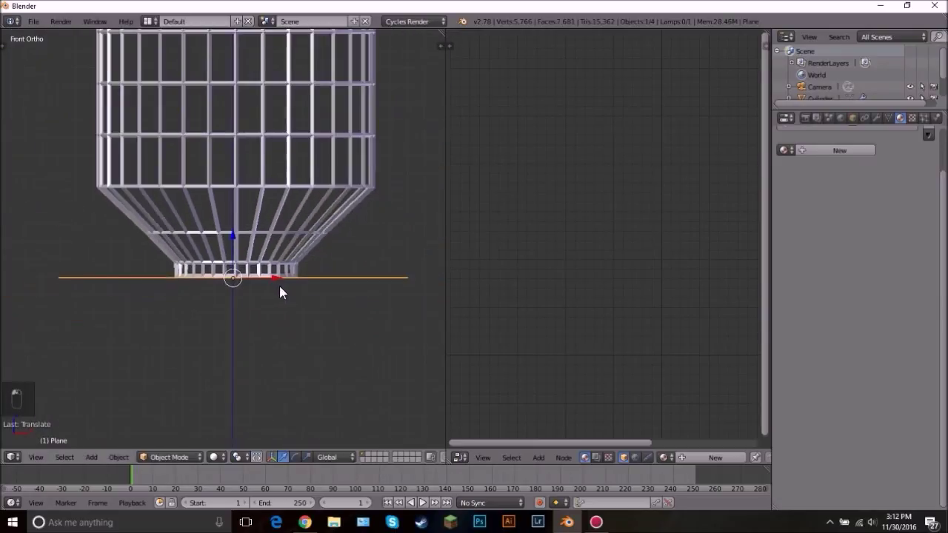
Scale the plane up into a wide floor and orbit to check it from above
key(s)
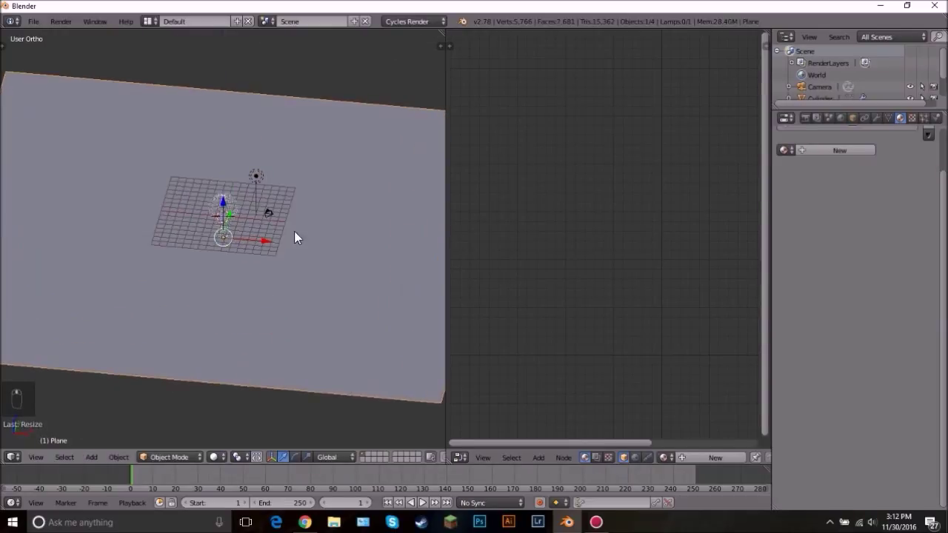
drag(326, 216, 367, 232)
middle_click(282, 239)
middle_click(281, 239)
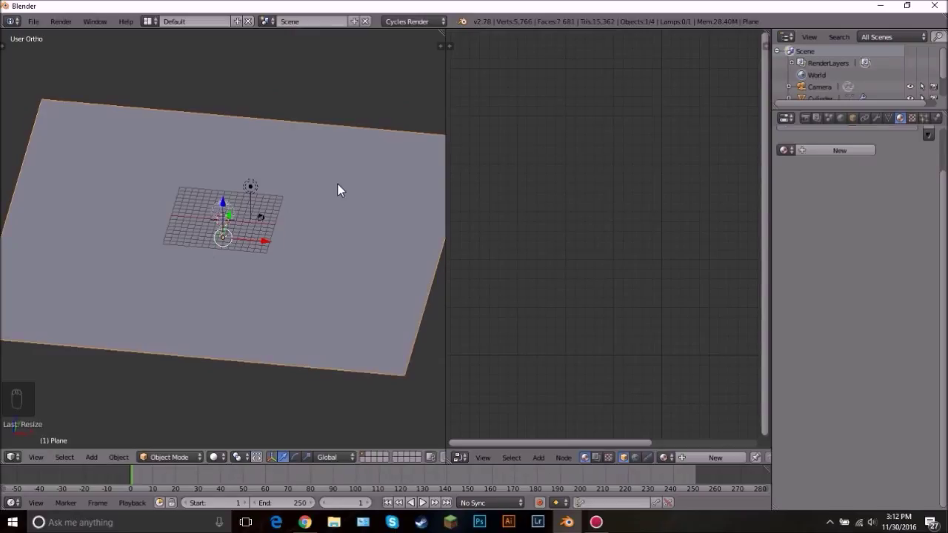
Assign a new material to all of the floor plane's faces and lay out its node graph
key(Tab)
key(u)
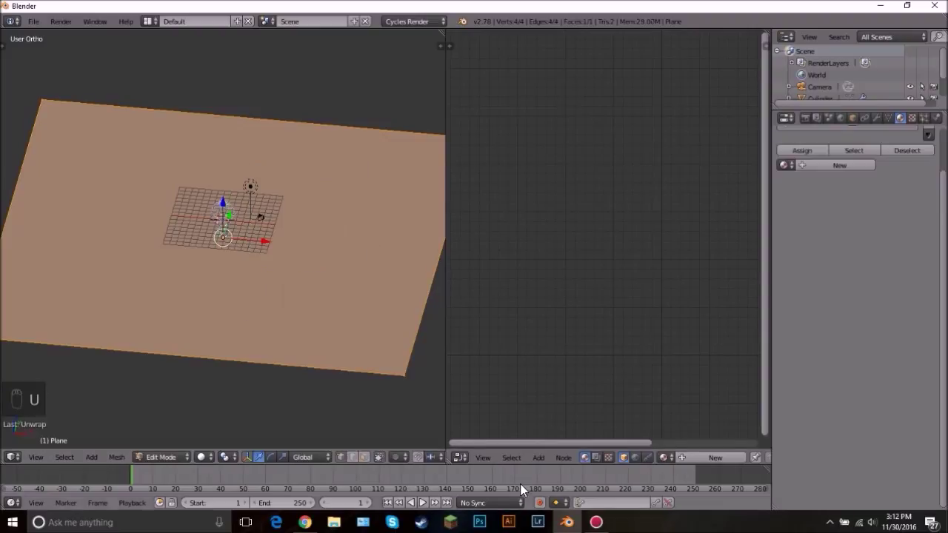
drag(460, 459, 638, 267)
key(s)
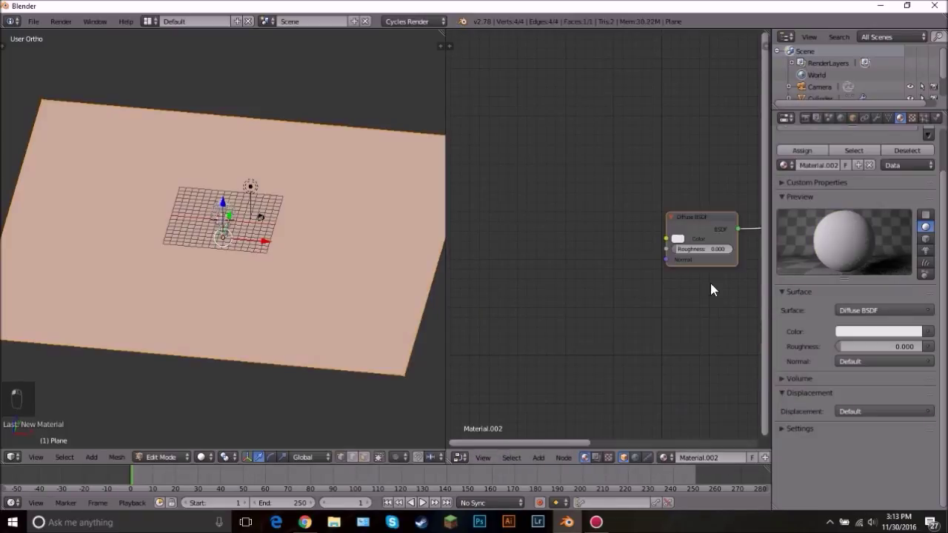
drag(690, 301, 626, 222)
drag(626, 221, 600, 220)
key(g)
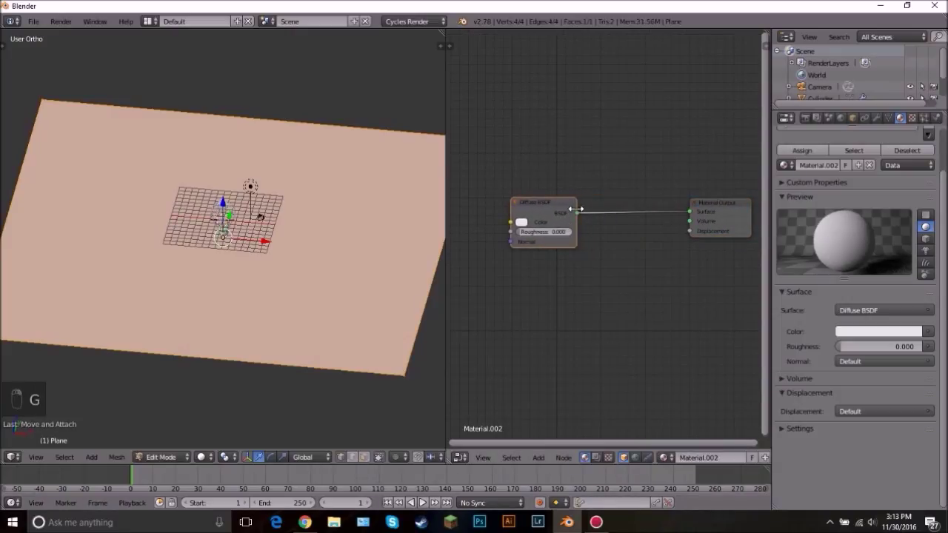
Combine the Diffuse BSDF with a Glossy BSDF through a Mix Shader for a slight sheen
key(shift+a)
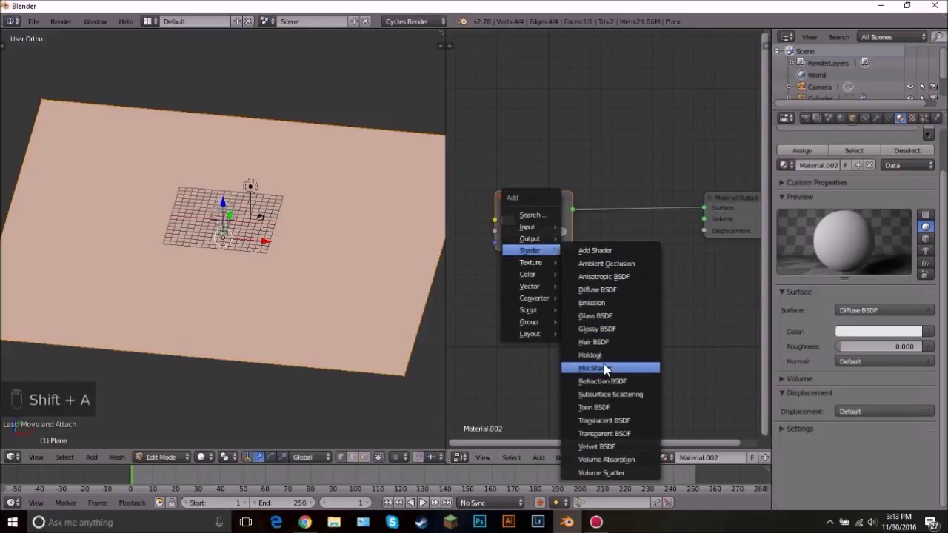
drag(609, 217, 617, 145)
key(shift+a)
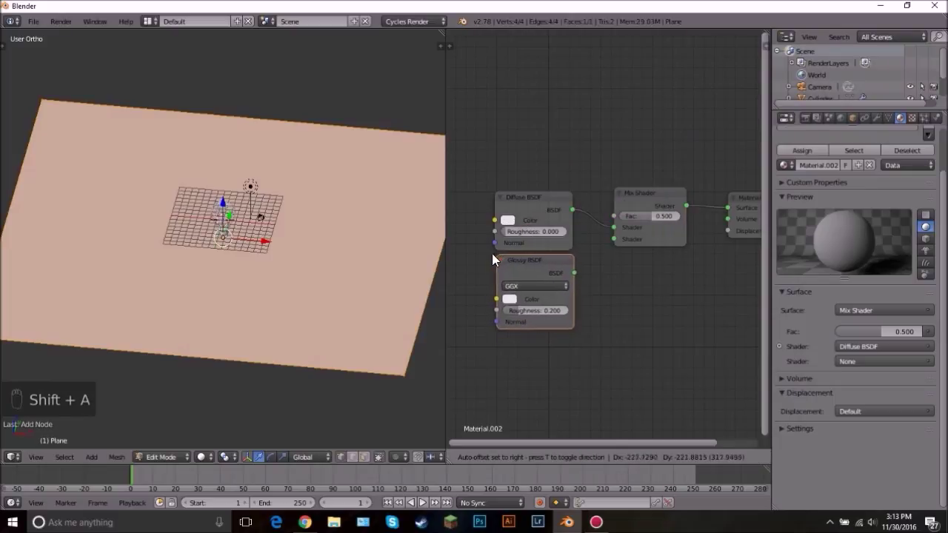
drag(585, 275, 653, 235)
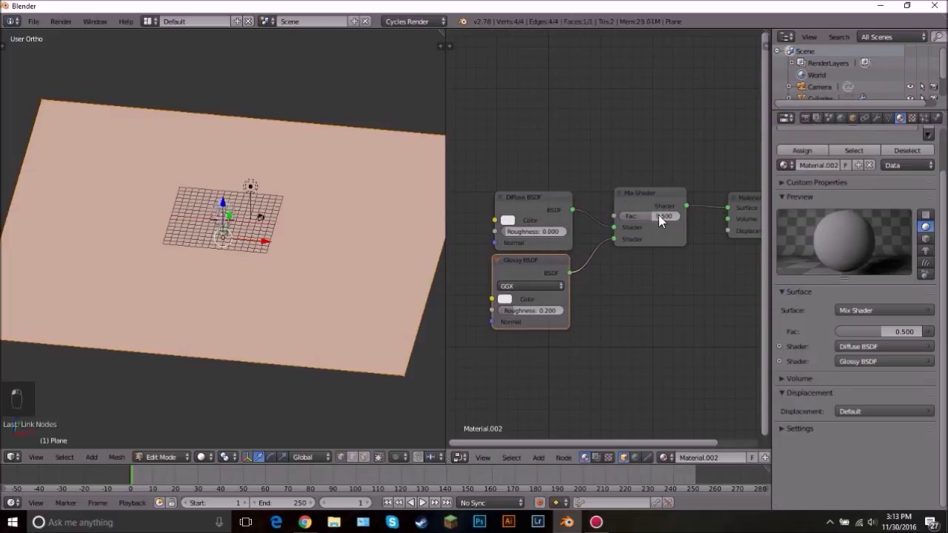
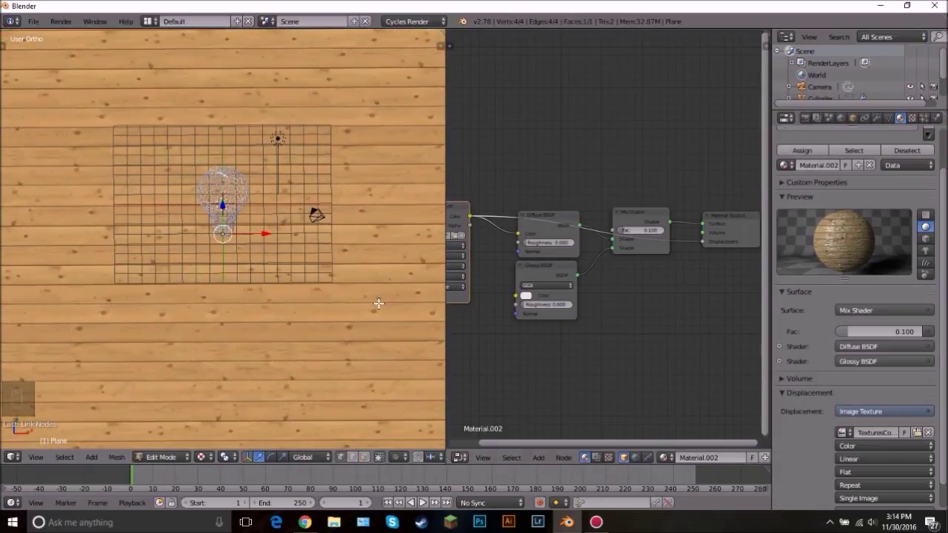
Scale the floor's UV layout down so the wood planks tile more densely
drag(461, 460, 657, 189)
key(s)
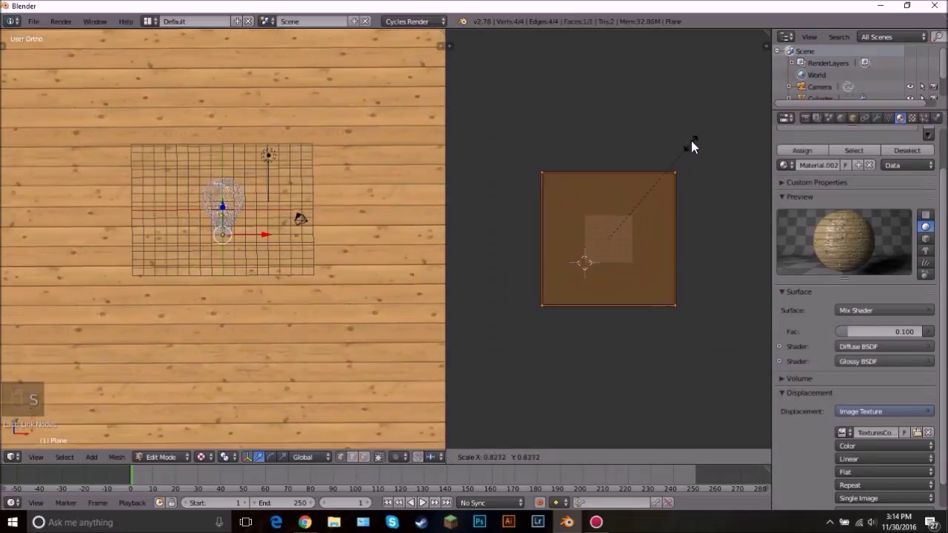
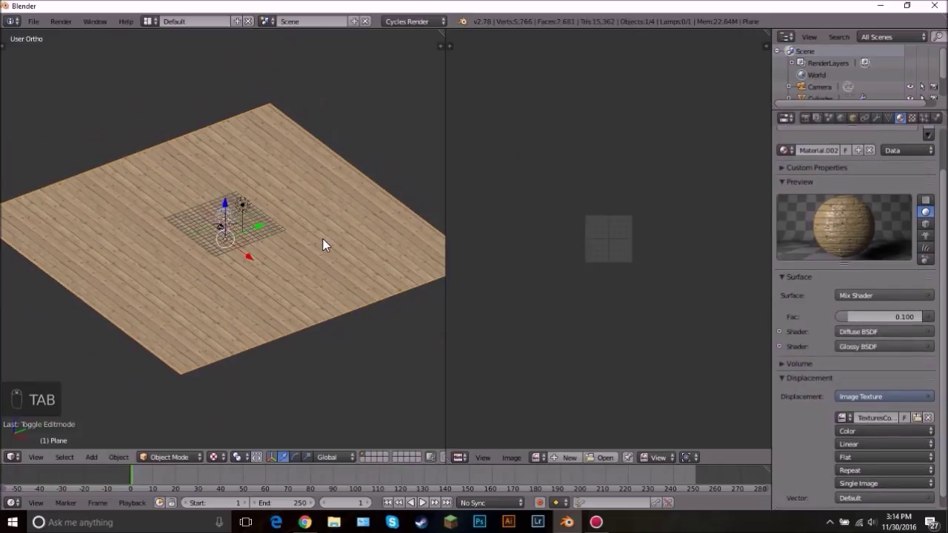
Duplicate the floor plane, rotate it 90° upright and set it at the back as a wall
key(shift+d)
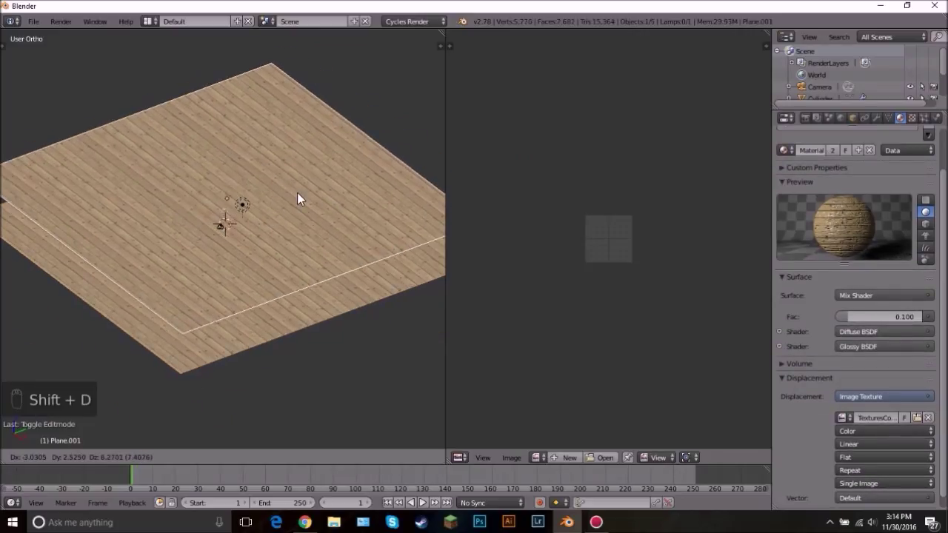
key(r)
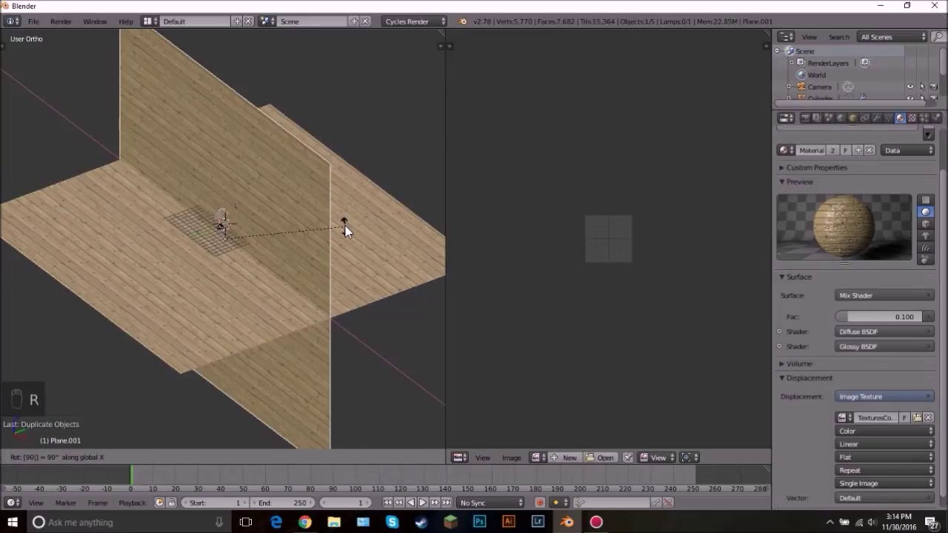
drag(264, 230, 309, 214)
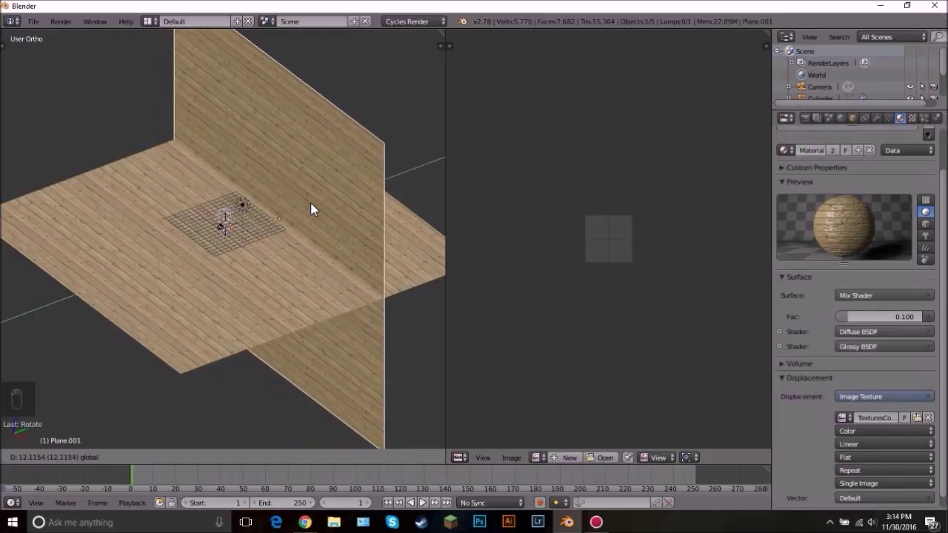
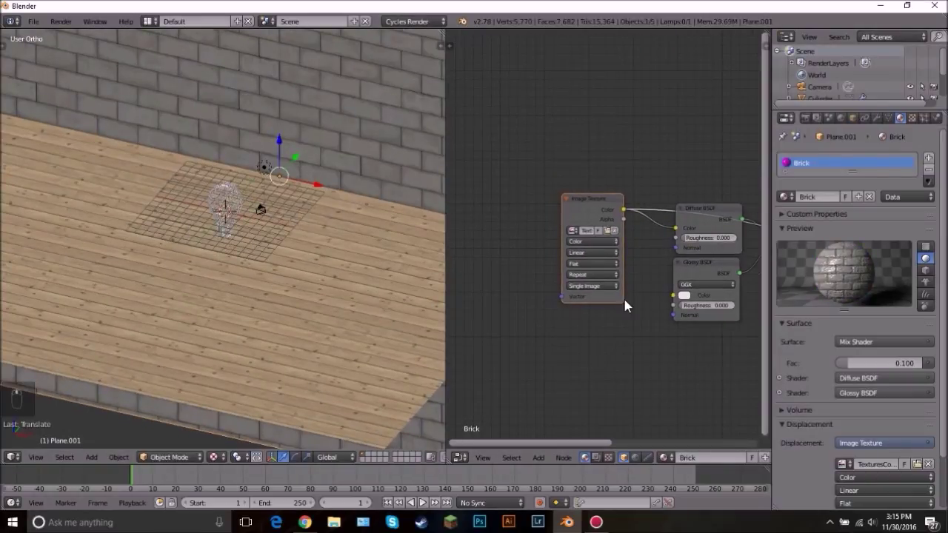
Delete the default lamp from the scene
drag(213, 243, 292, 232)
drag(293, 232, 304, 218)
middle_click(308, 213)
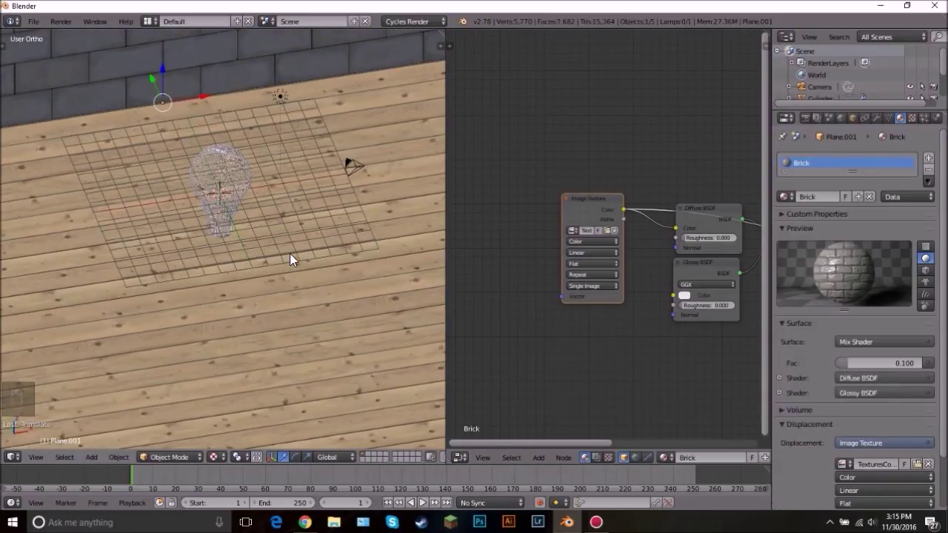
drag(283, 102, 355, 166)
key(x)
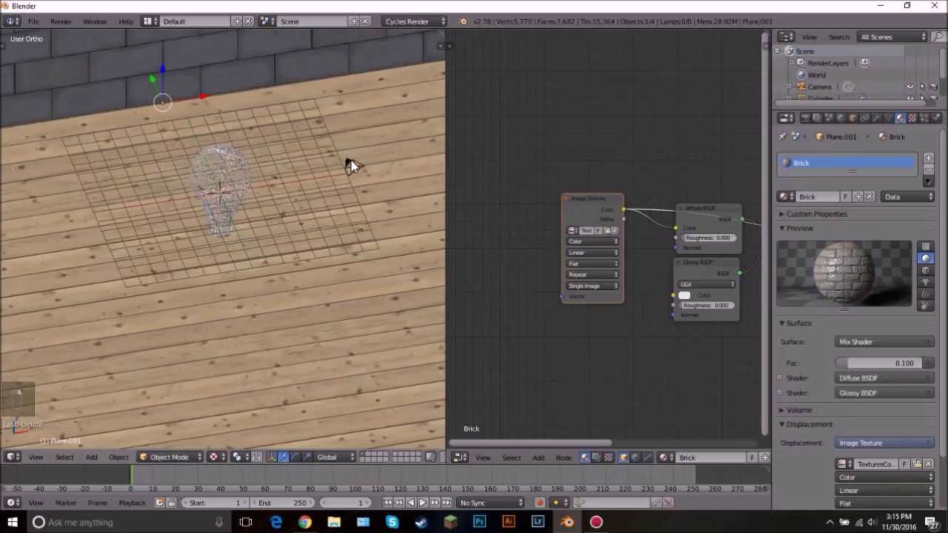
Switch to the camera view, select the camera and lower it toward the floor
key(KP_0)
drag(300, 208, 288, 220)
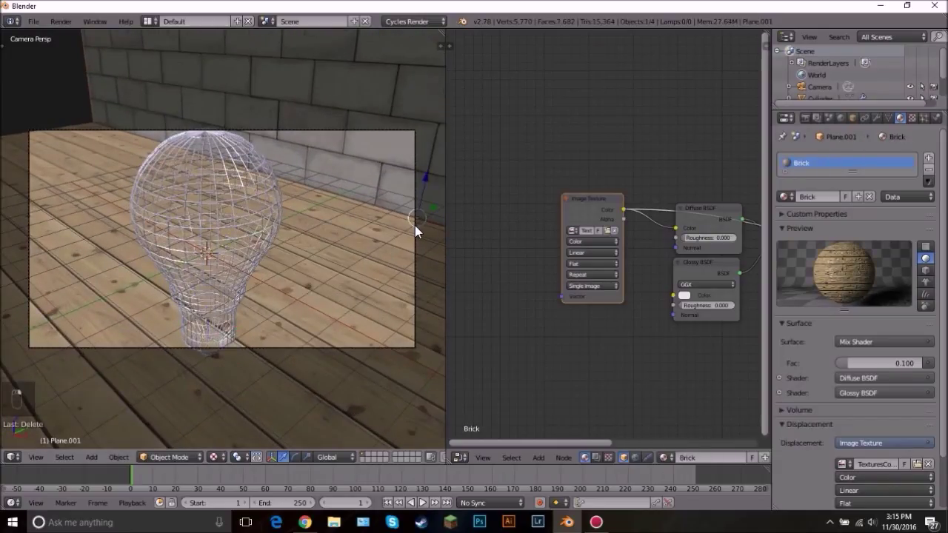
key(z)
key(z)
key(r)
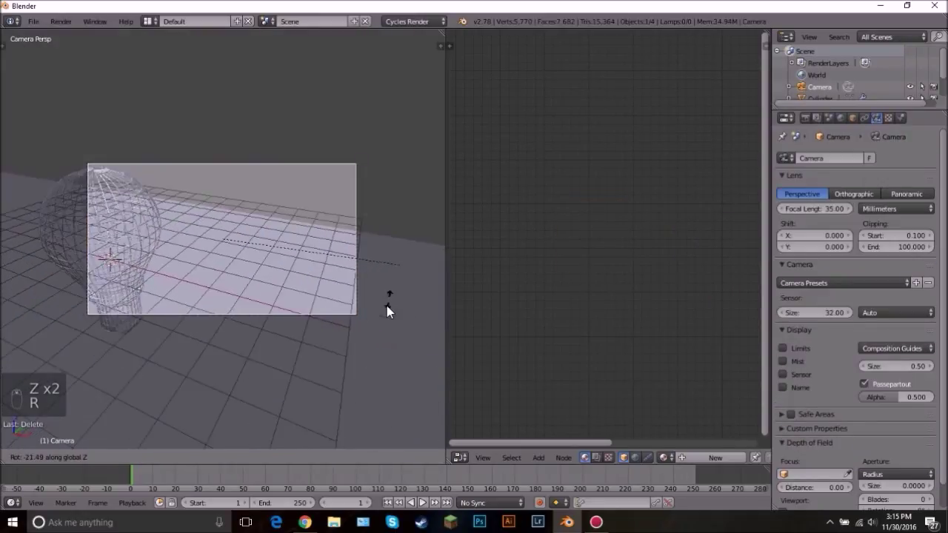
click(395, 304)
key(g)
drag(137, 336, 243, 302)
Nudge the camera's rotation and position until the bulb sits in frame, then face it from the front
key(r)
key(g)
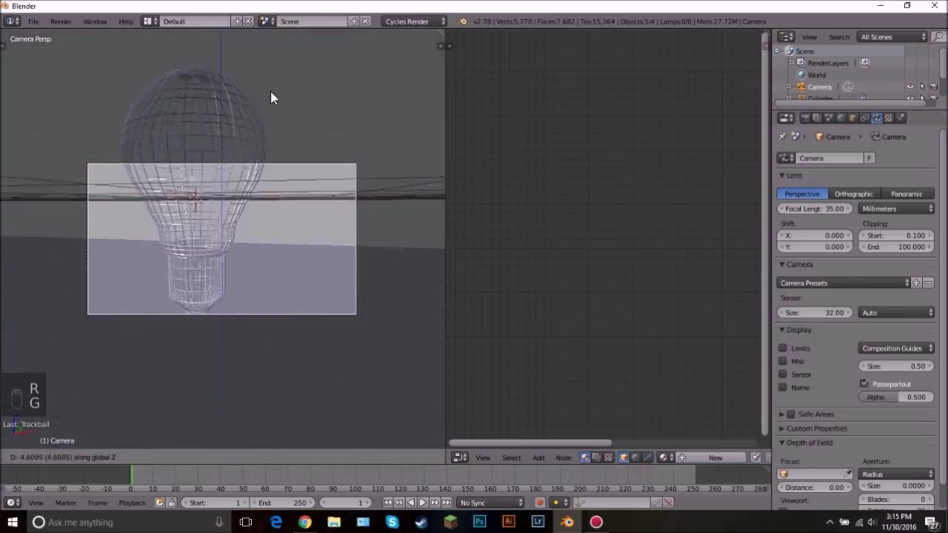
key(g)
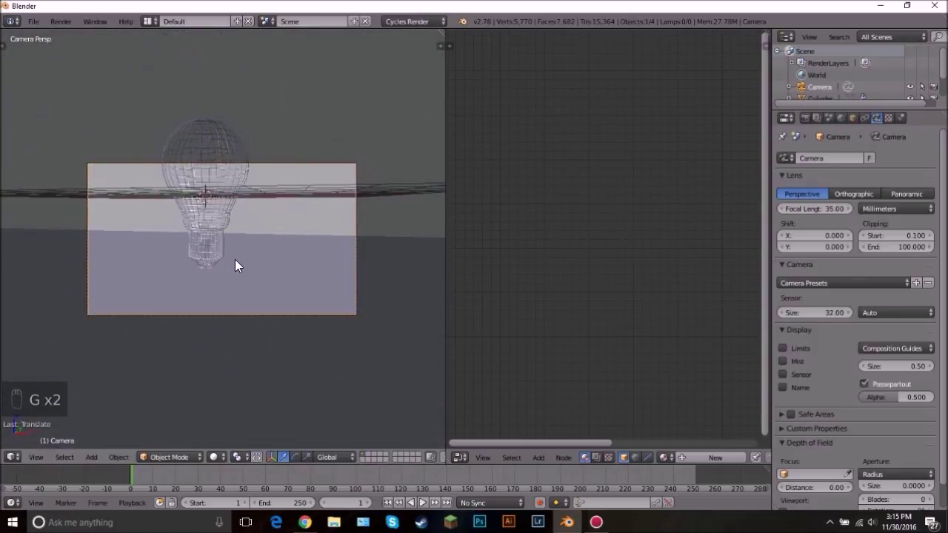
key(g)
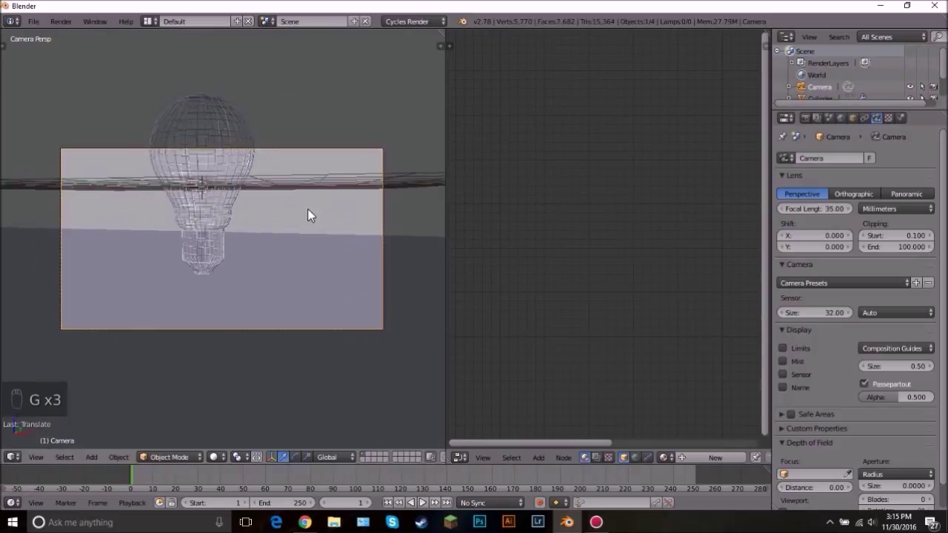
key(r)
key(g)
key(g)
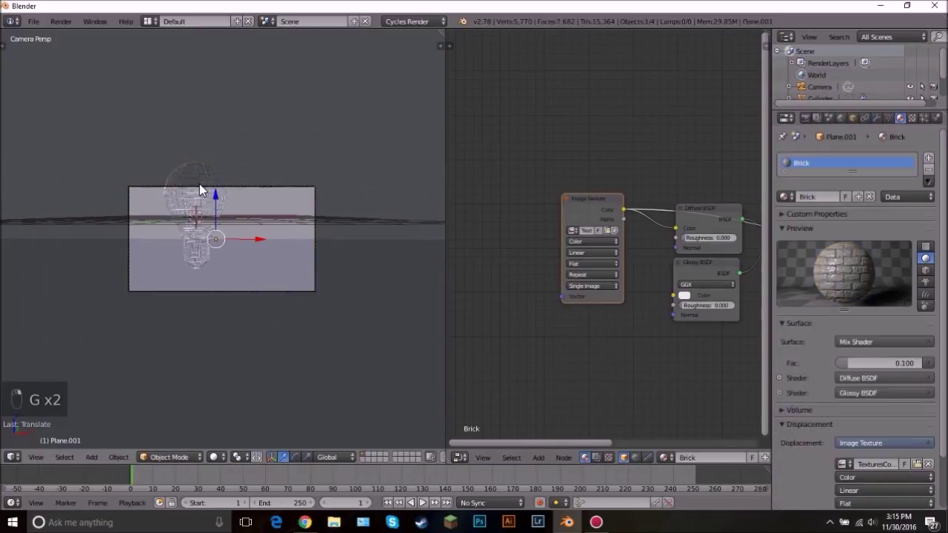
key(KP_1)
key(z)
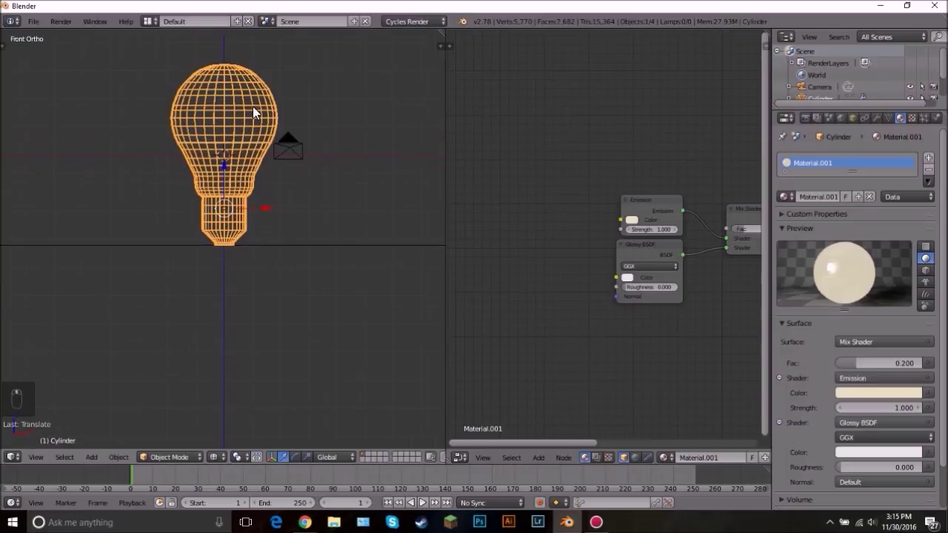
Rotate the light bulb onto its side, shrink it and drop it onto the floor
key(r)
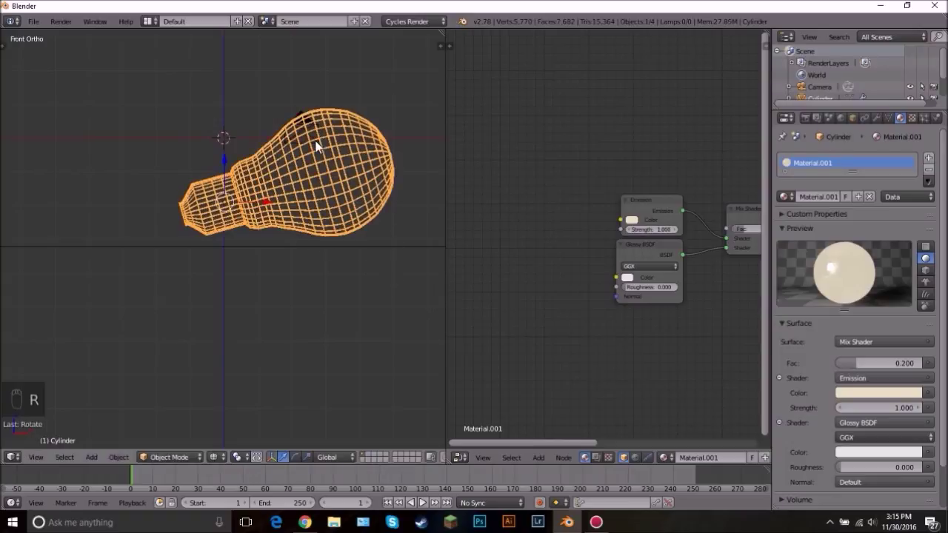
key(g)
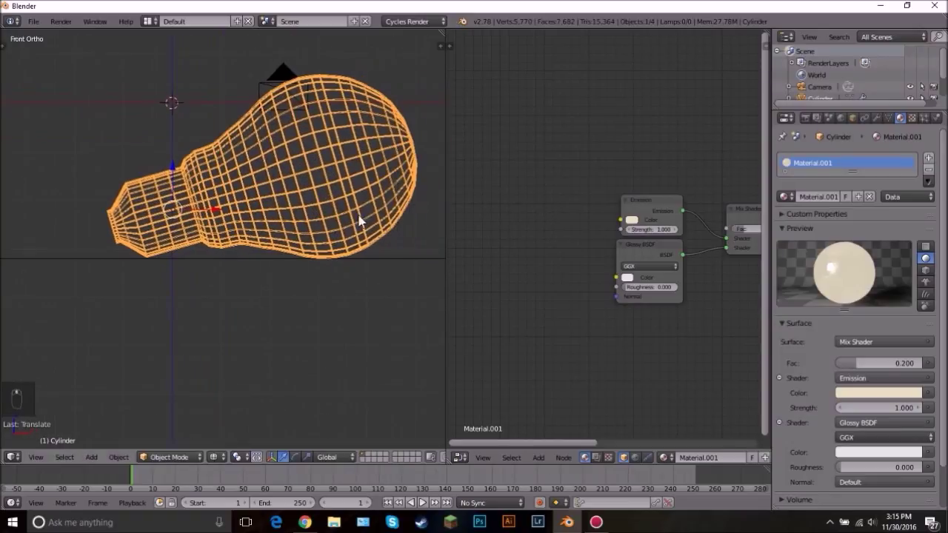
key(r)
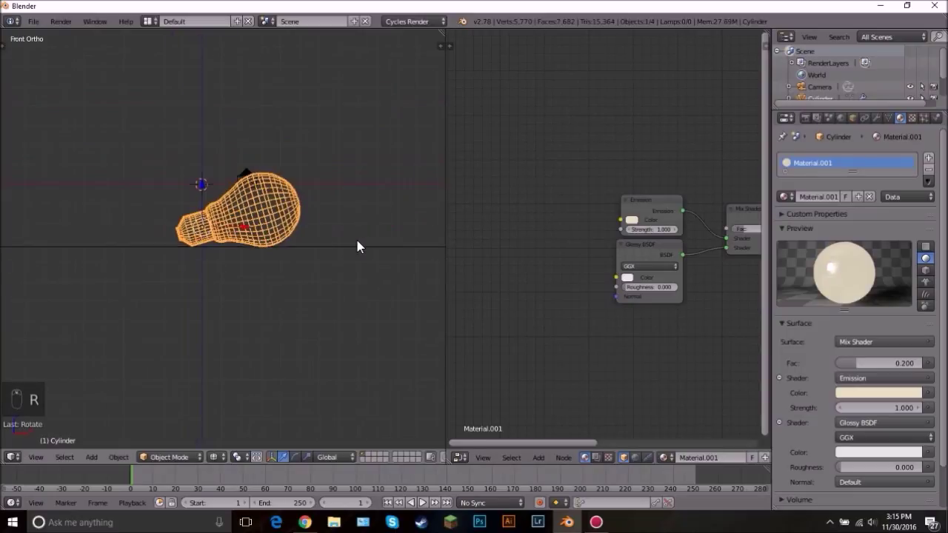
key(r)
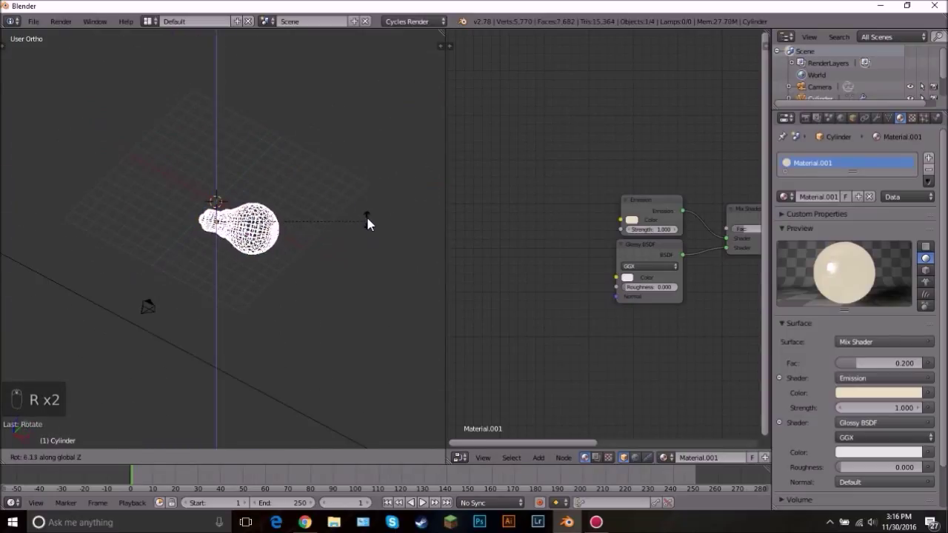
From the enlarged camera view, move the camera until the lying bulb is framed against floor and wall
key(KP_0)
key(z)
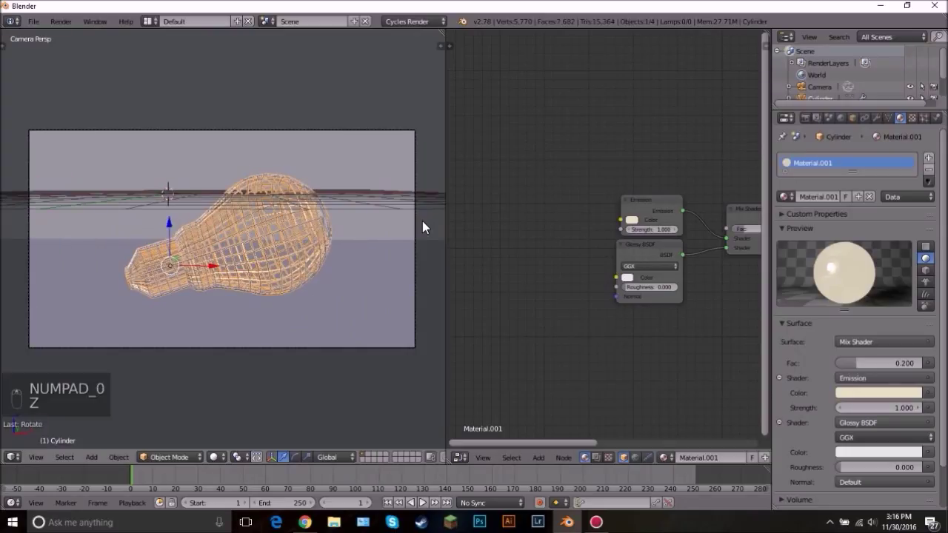
right_click(421, 241)
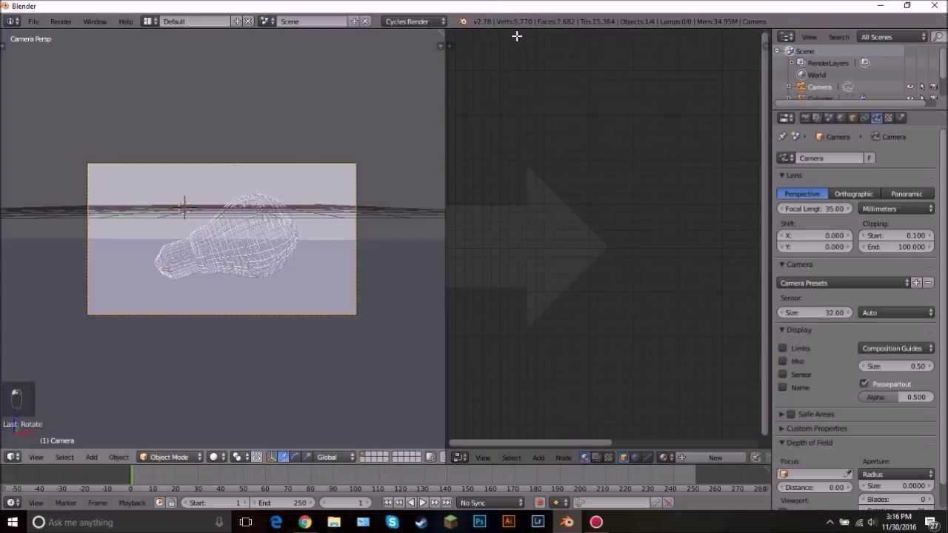
drag(467, 229, 489, 248)
key(g)
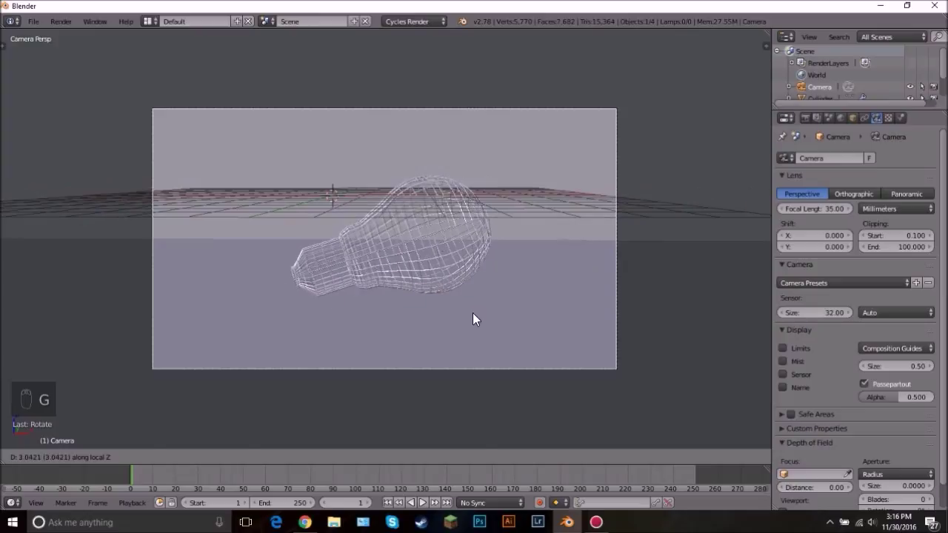
key(g)
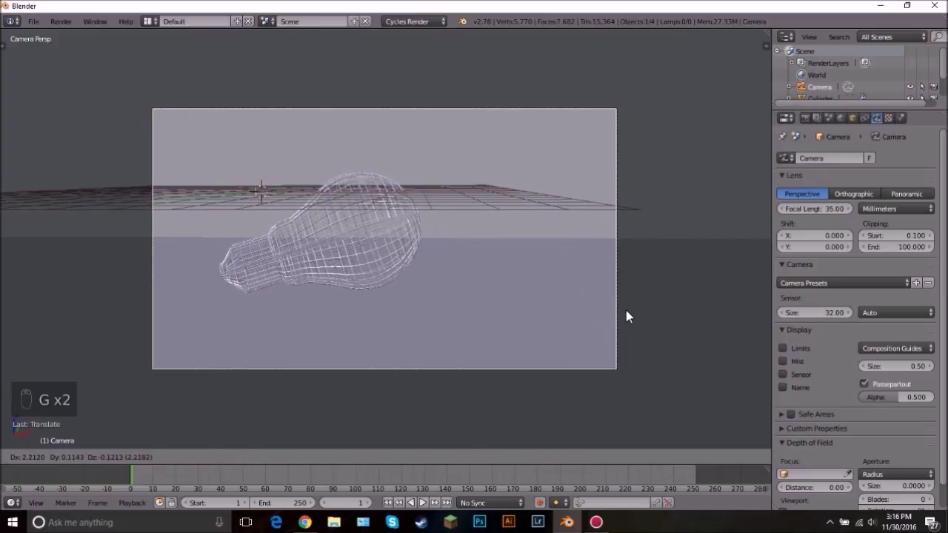
key(g)
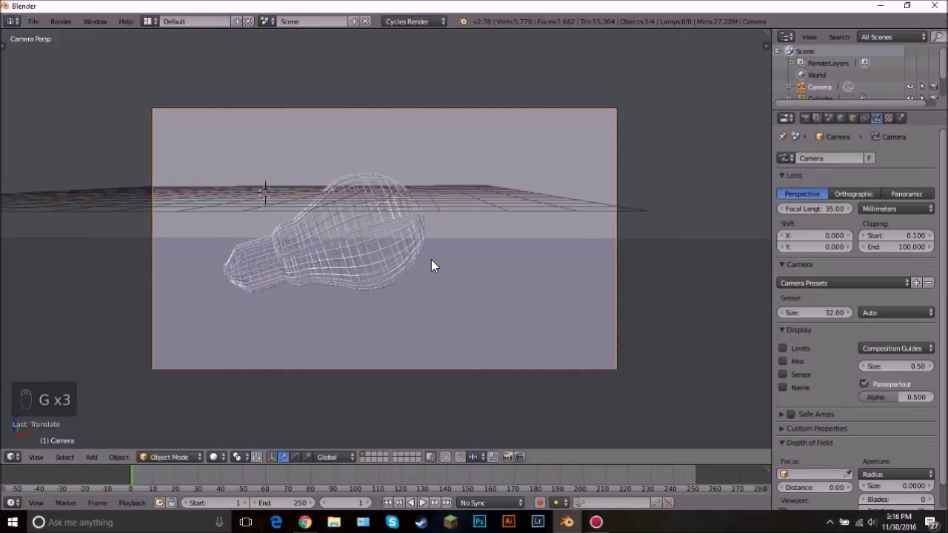
key(g)
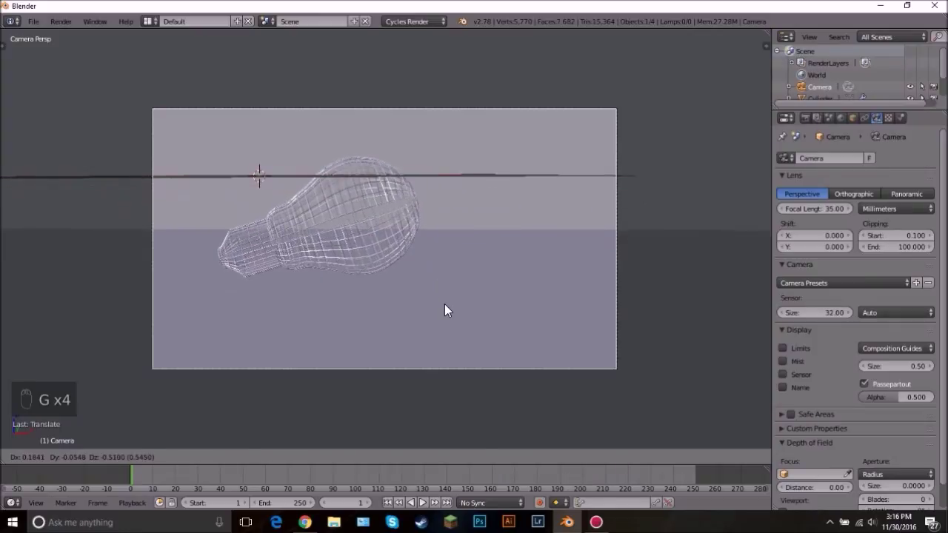
Switch the viewport to Rendered shading and set the World background colour to black
drag(423, 273, 436, 268)
key(shift+z)
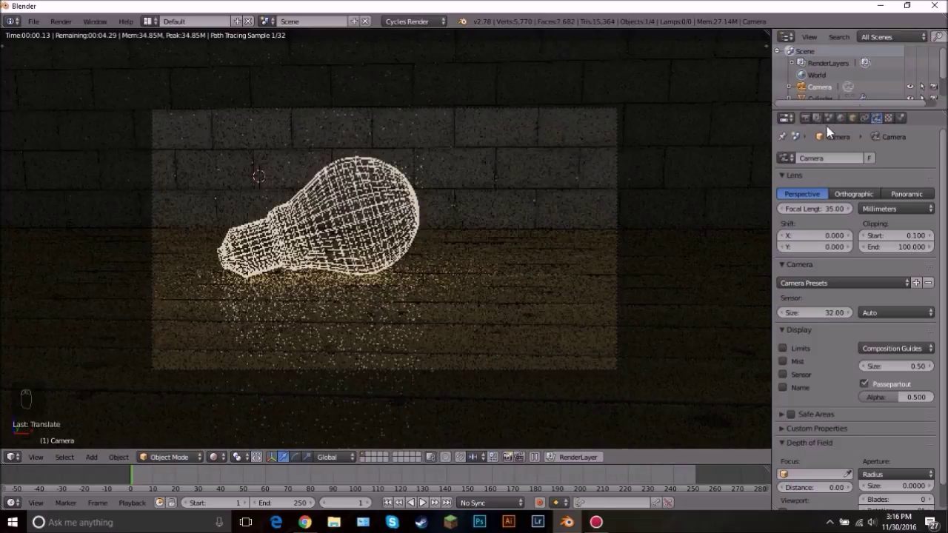
drag(847, 127, 882, 331)
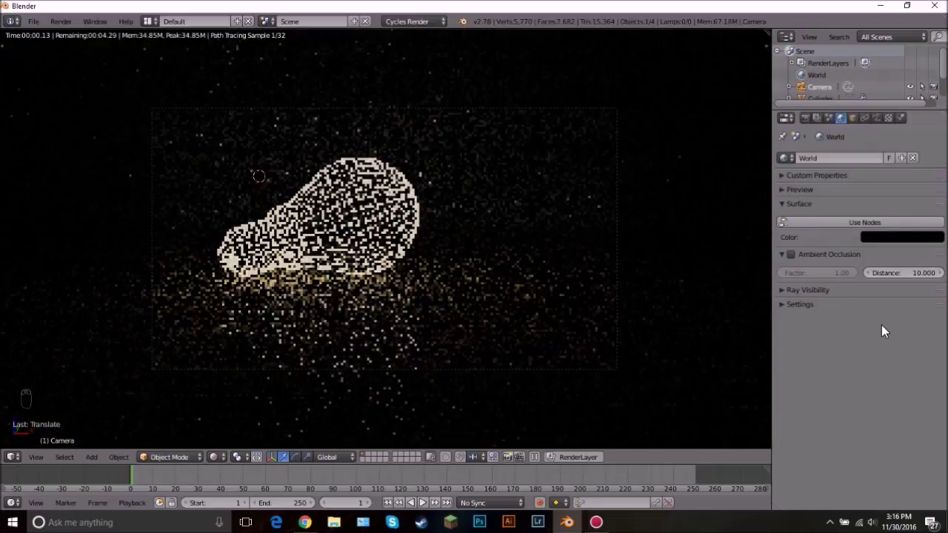